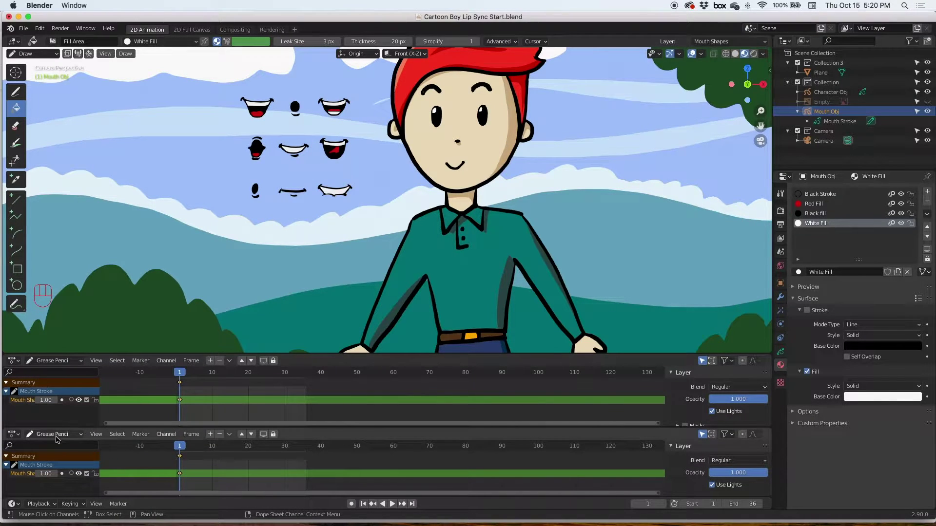
Switch the lower Dope Sheet panel into a Video Sequencer editor.
{"action": "left_click_drag", "start_coordinate": [17, 439], "coordinate": [35, 415]}
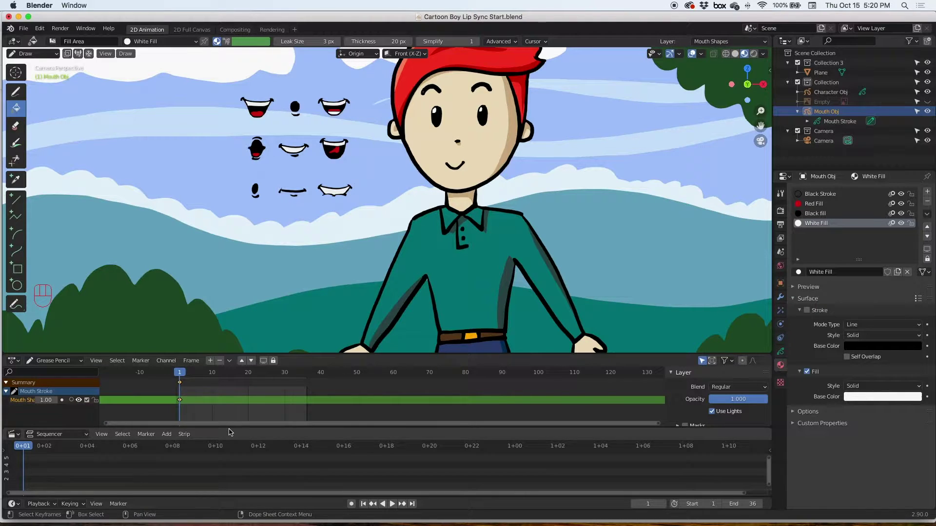
{"action": "left_click_drag", "start_coordinate": [230, 428], "coordinate": [231, 427]}
{"action": "left_click", "coordinate": [227, 427]}
{"action": "left_click", "coordinate": [230, 430]}
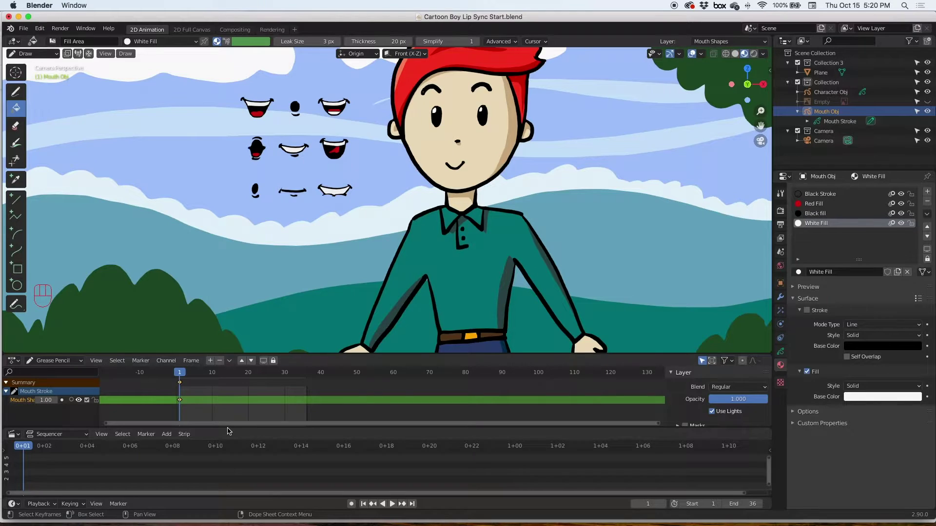
{"action": "left_click_drag", "start_coordinate": [228, 426], "coordinate": [243, 393]}
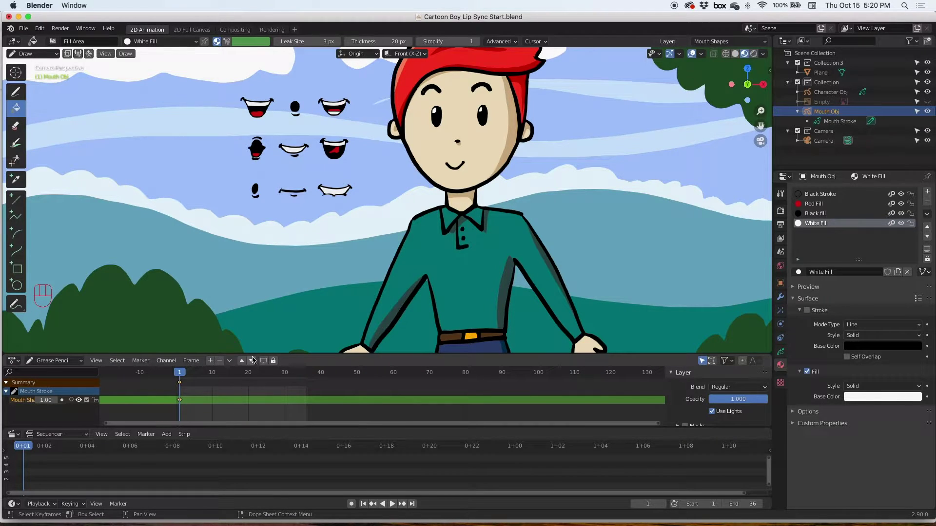
Resize the timeline and sequencer areas, then start adding a sound strip via Add > Sound.
{"action": "left_click_drag", "start_coordinate": [260, 349], "coordinate": [258, 342]}
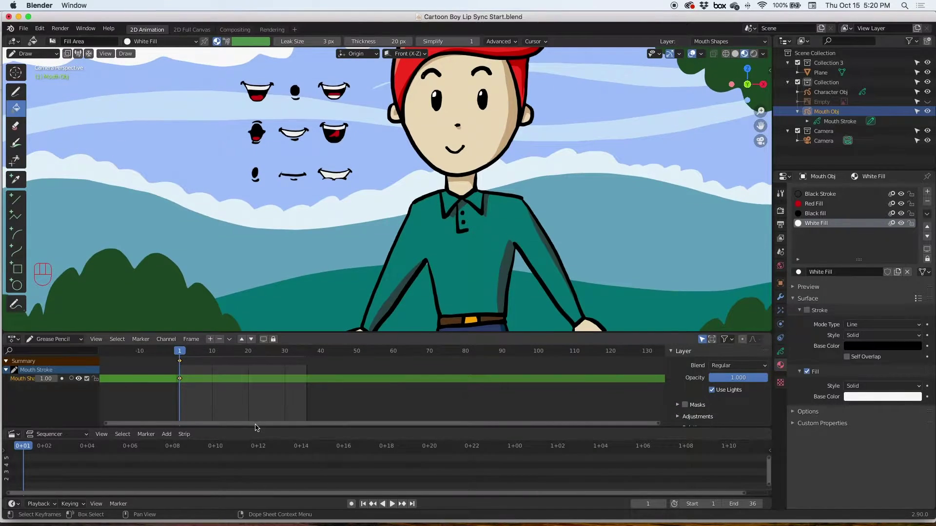
{"action": "left_click_drag", "start_coordinate": [255, 424], "coordinate": [252, 407]}
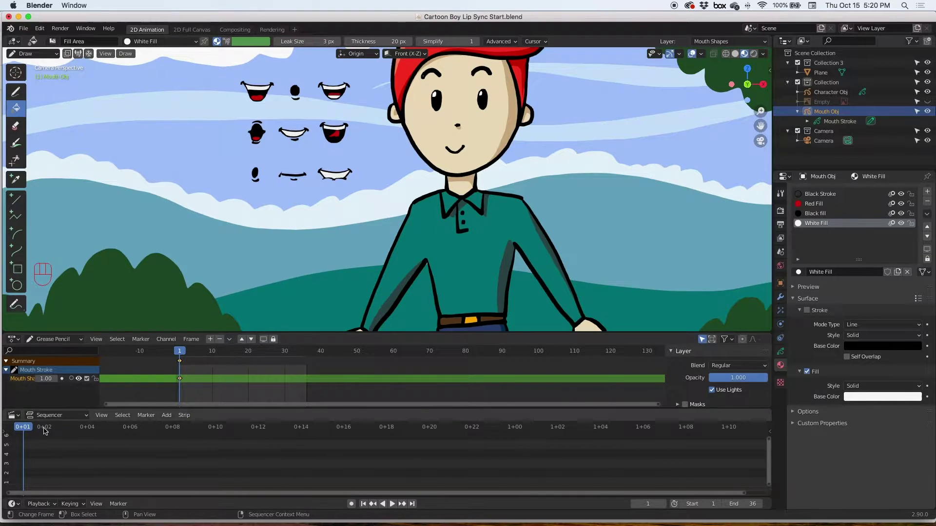
{"action": "left_click_drag", "start_coordinate": [170, 418], "coordinate": [180, 371]}
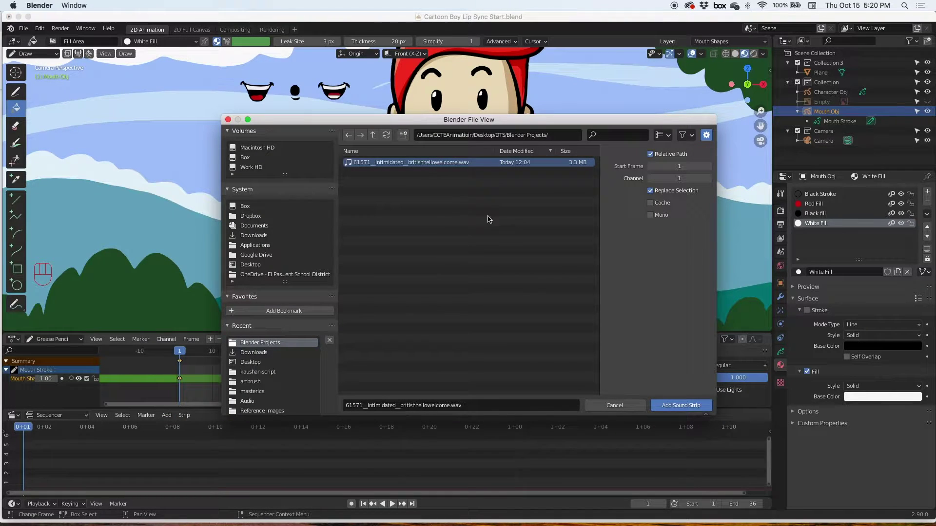
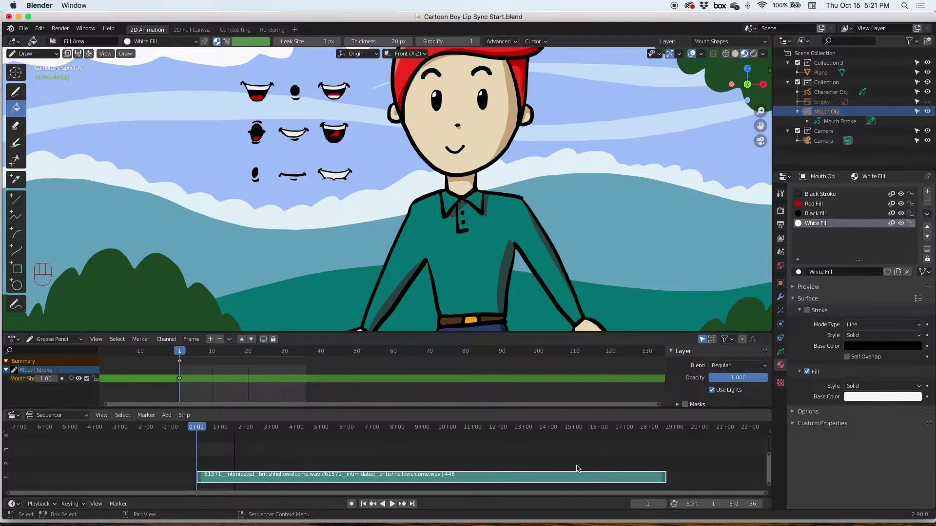
Show the strip sidebar and enable Display Waveform for the sound strip.
{"action": "key", "text": "n"}
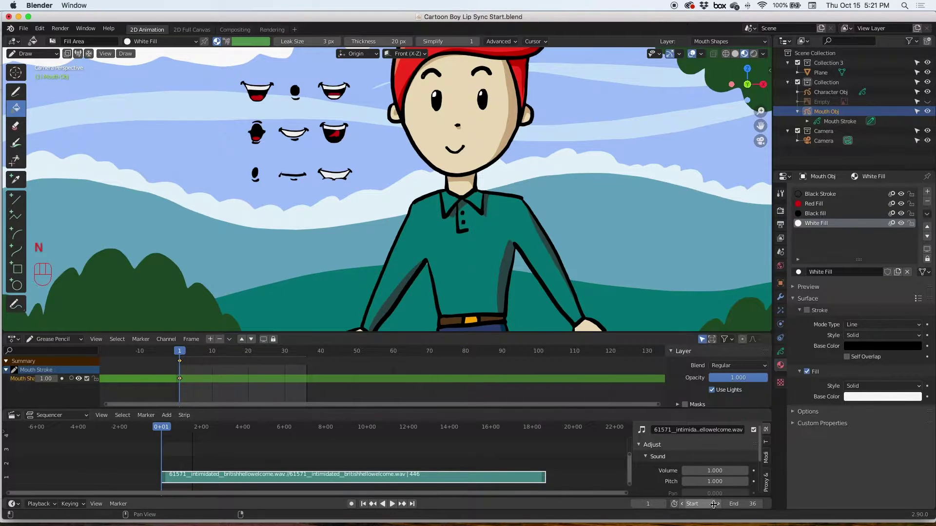
{"action": "left_click_drag", "start_coordinate": [763, 460], "coordinate": [757, 478]}
{"action": "left_click", "coordinate": [714, 484]}
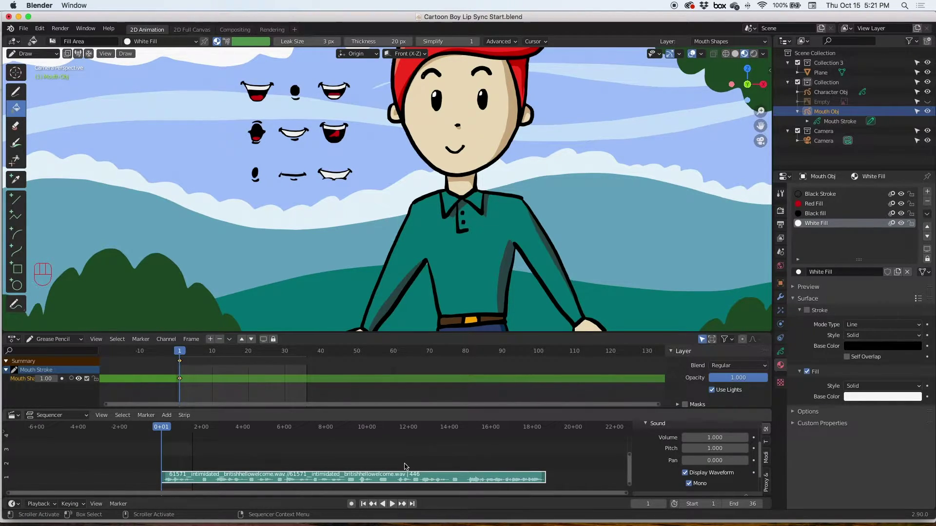
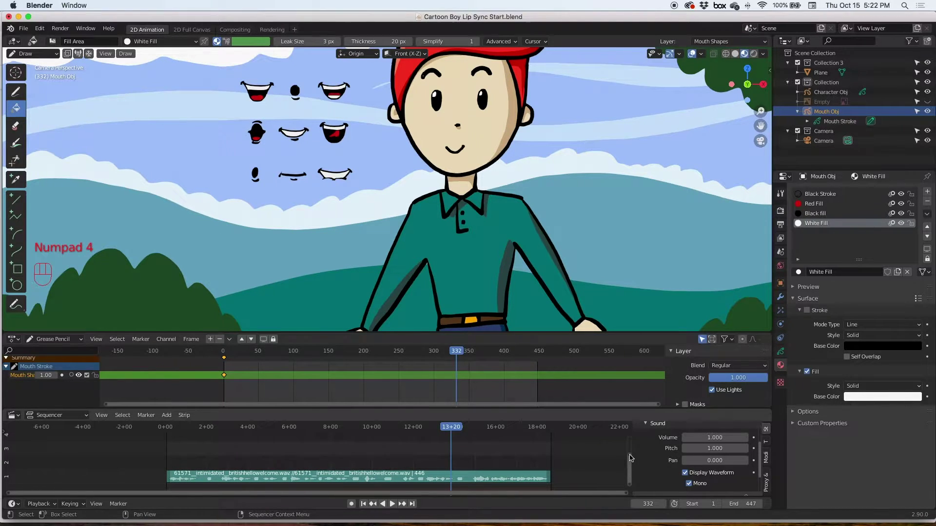
Enlarge the sound strip so its waveform is readable and play the audio.
{"action": "left_click", "coordinate": [633, 460]}
{"action": "left_click_drag", "start_coordinate": [632, 457], "coordinate": [628, 482]}
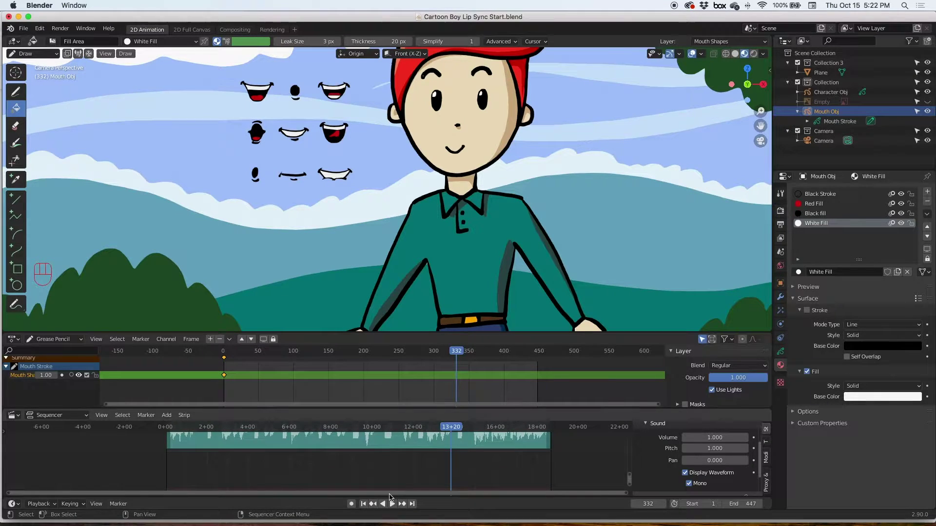
{"action": "left_click", "coordinate": [399, 497]}
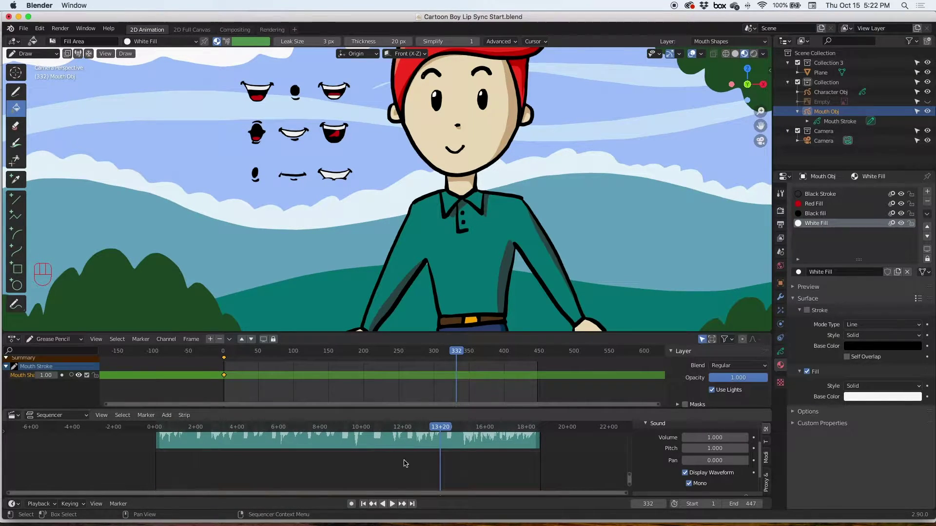
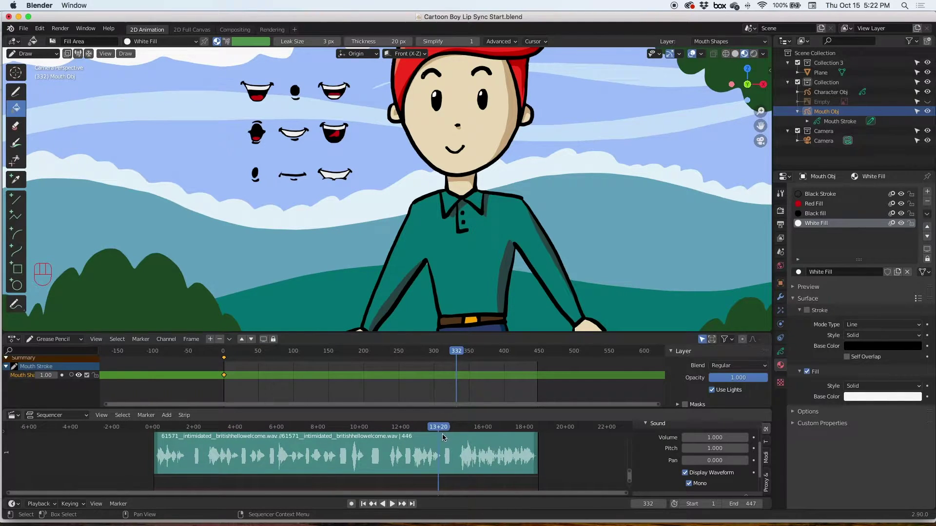
{"action": "left_click_drag", "start_coordinate": [434, 432], "coordinate": [414, 431]}
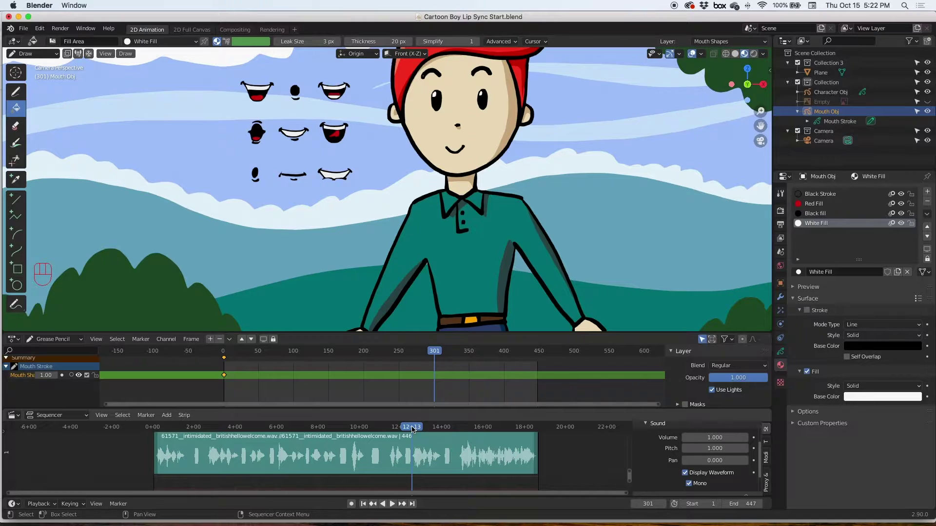
Step the playhead through frames and play back the audio from that point.
{"action": "key", "text": "space"}
{"action": "key", "text": "space"}
{"action": "left_click", "coordinate": [448, 430]}
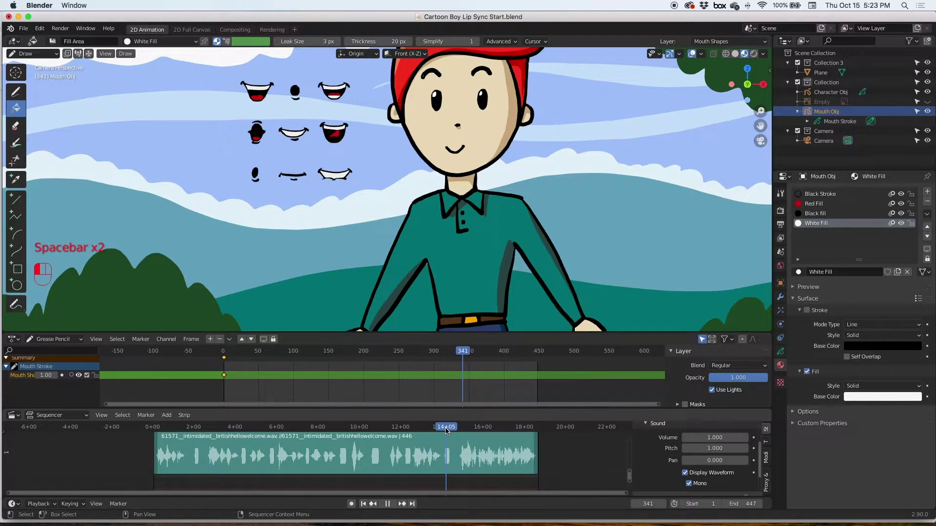
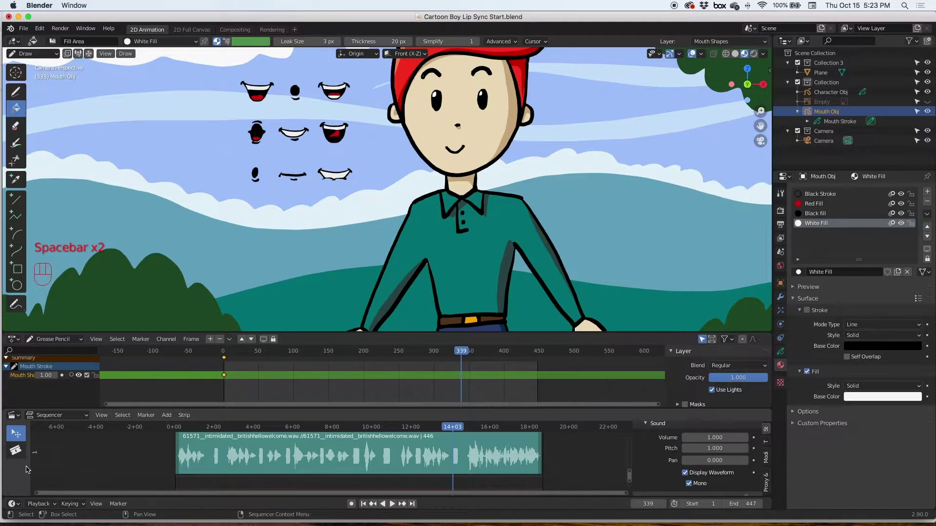
Cut the sound strip at the playhead with the Blade tool and check timing near frame 300.
{"action": "left_click", "coordinate": [19, 455]}
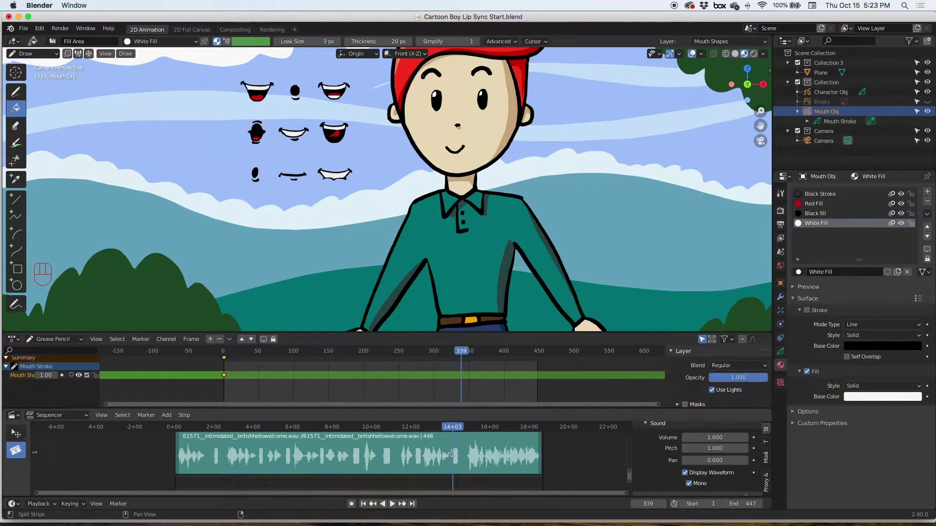
{"action": "left_click", "coordinate": [453, 450]}
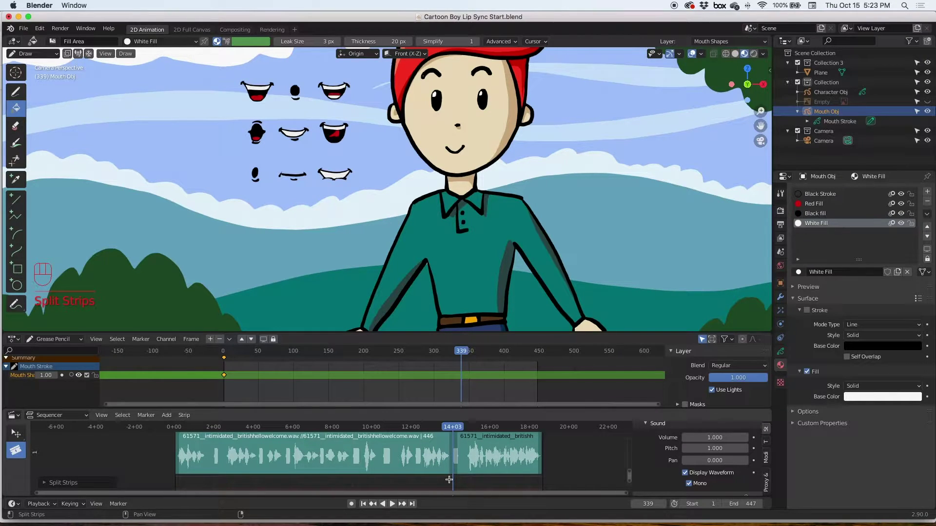
{"action": "left_click_drag", "start_coordinate": [449, 426], "coordinate": [421, 429]}
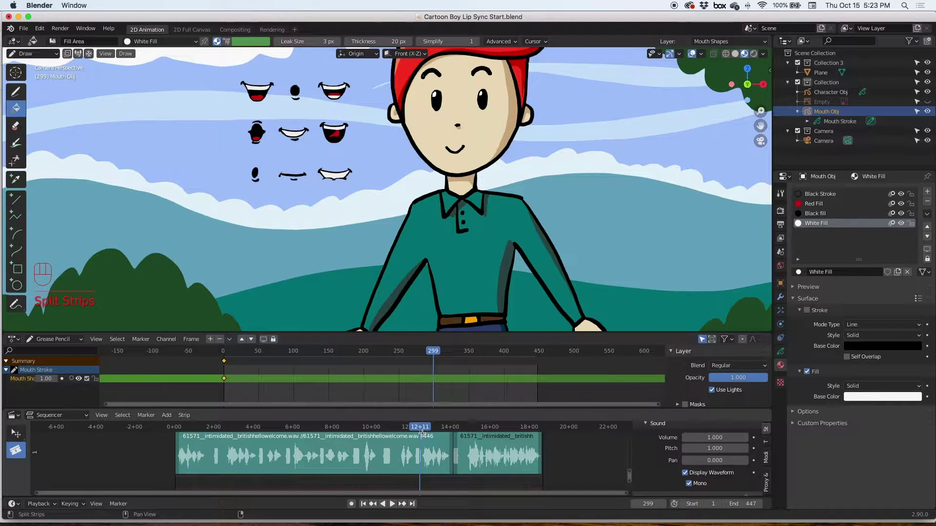
{"action": "left_click", "coordinate": [422, 430]}
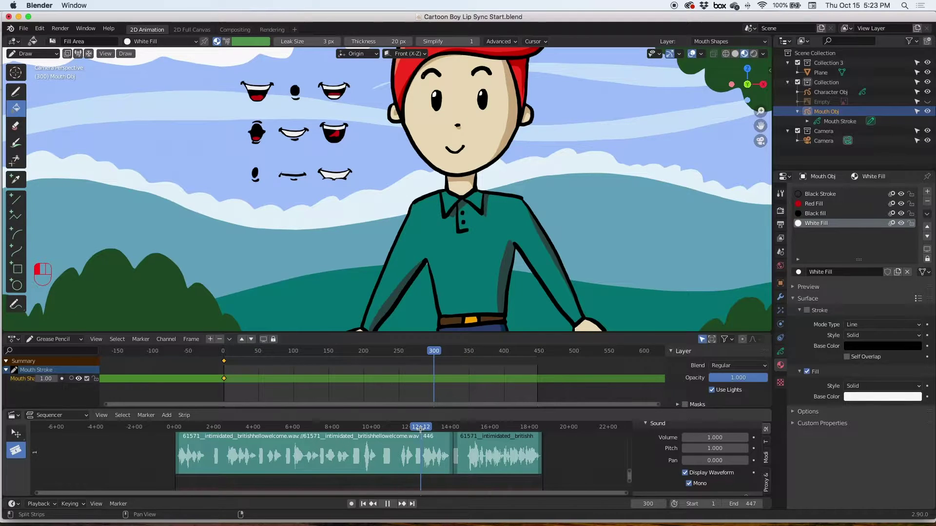
{"action": "left_click", "coordinate": [423, 427]}
{"action": "left_click", "coordinate": [423, 427]}
{"action": "left_click", "coordinate": [421, 427]}
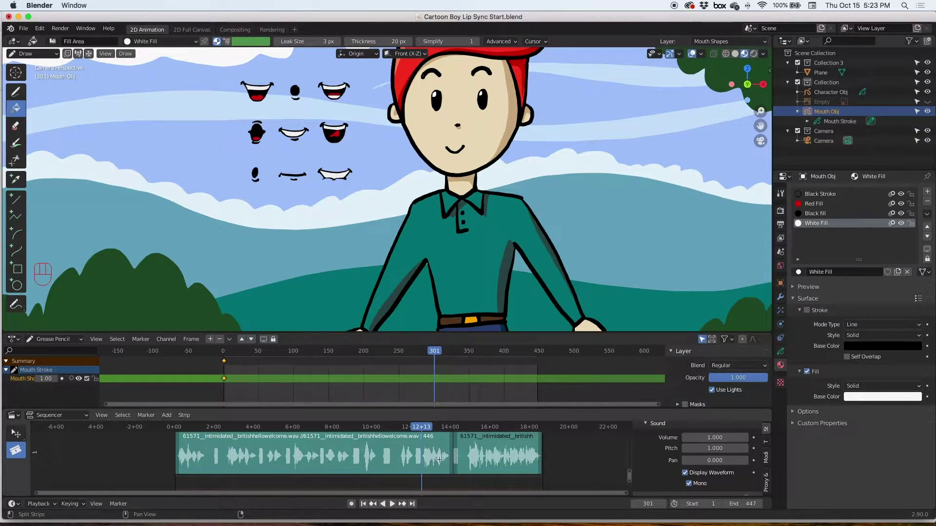
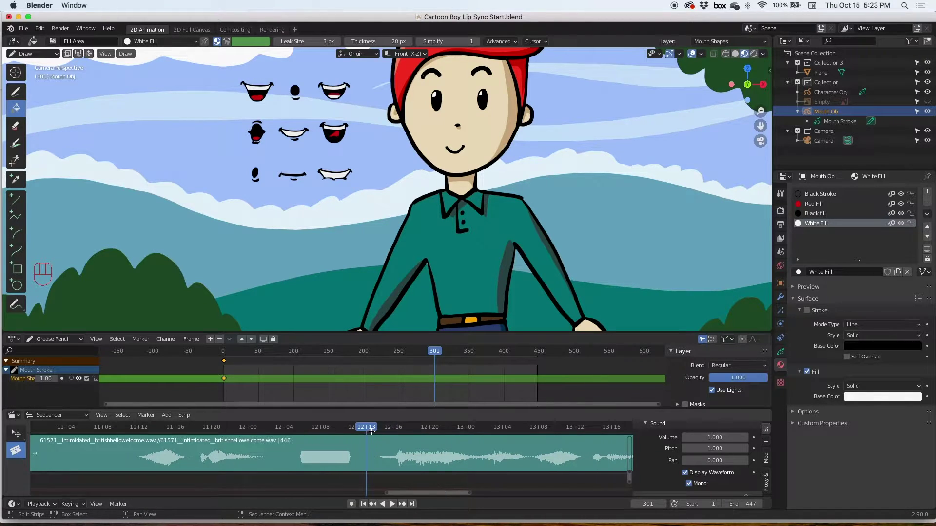
Zoom in, split the sound strip again at frame 300 and return to the Select tool.
{"action": "left_click_drag", "start_coordinate": [363, 430], "coordinate": [358, 442]}
{"action": "left_click", "coordinate": [357, 454]}
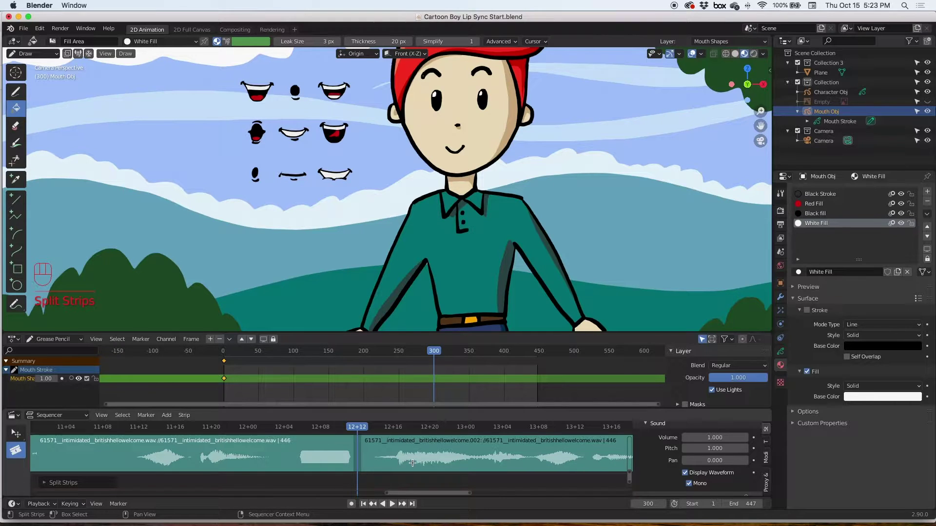
{"action": "left_click", "coordinate": [20, 435]}
{"action": "left_click", "coordinate": [255, 460]}
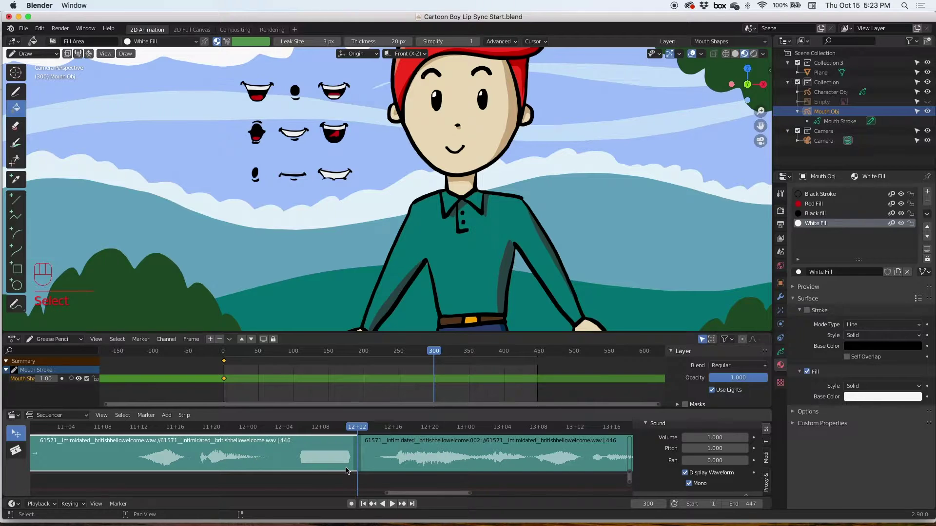
Delete the cut-off piece and the duplicate .001 sound strip.
{"action": "key", "text": "Delete"}
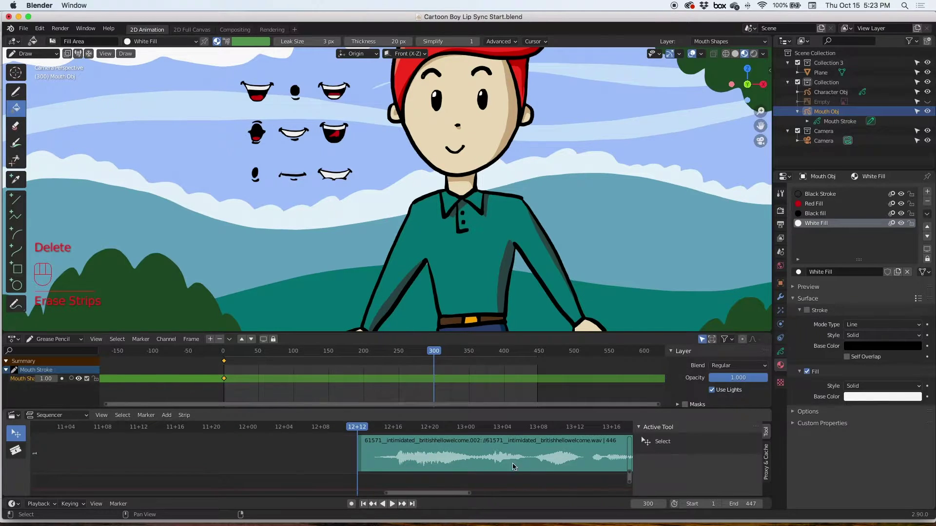
{"action": "left_click_drag", "start_coordinate": [466, 495], "coordinate": [514, 477]}
{"action": "left_click", "coordinate": [534, 464]}
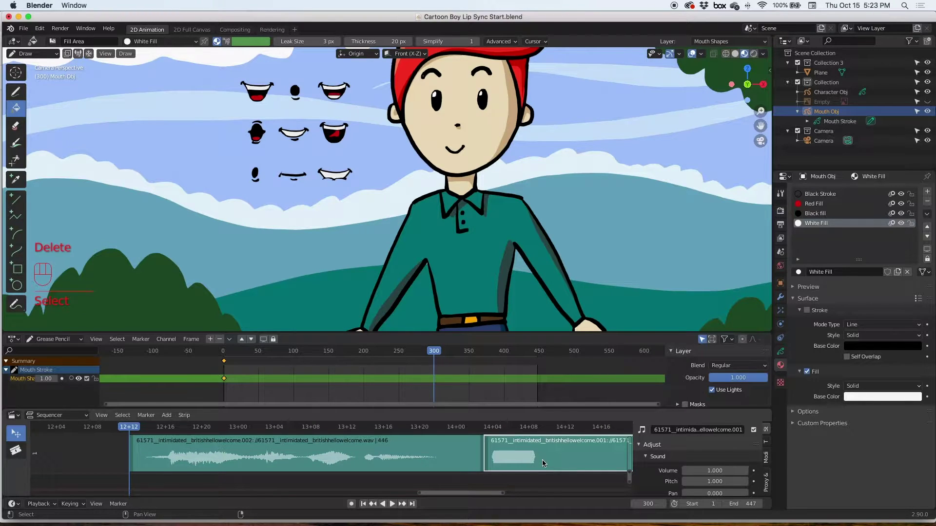
{"action": "key", "text": "Delete"}
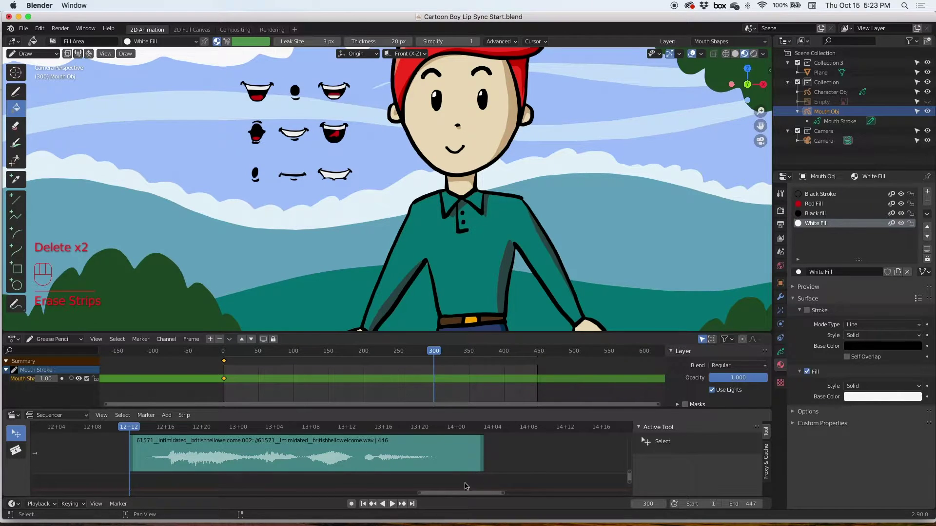
Zoom out and slide the remaining greeting strip to start at frame 0.
{"action": "left_click_drag", "start_coordinate": [420, 495], "coordinate": [413, 494]}
{"action": "left_click_drag", "start_coordinate": [418, 497], "coordinate": [228, 485]}
{"action": "left_click_drag", "start_coordinate": [542, 454], "coordinate": [258, 458]}
{"action": "left_click_drag", "start_coordinate": [360, 458], "coordinate": [331, 461]}
{"action": "left_click_drag", "start_coordinate": [334, 460], "coordinate": [304, 458]}
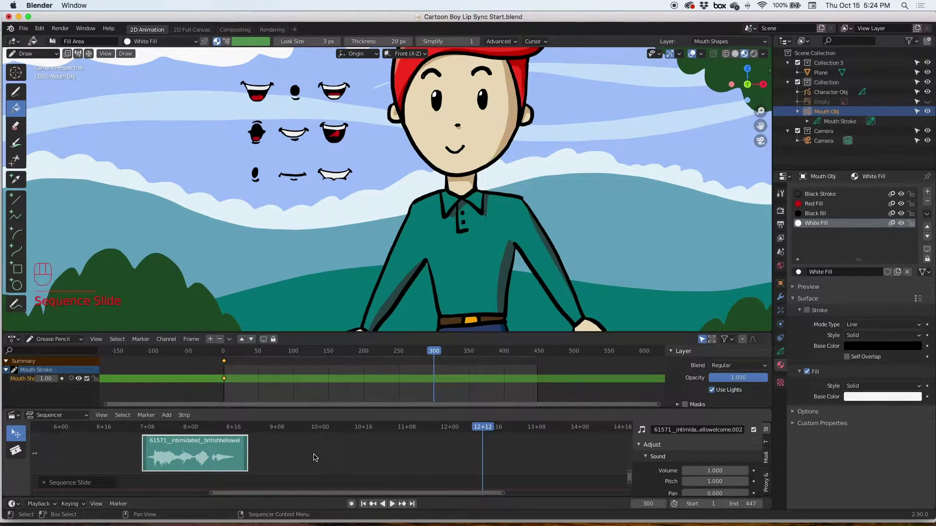
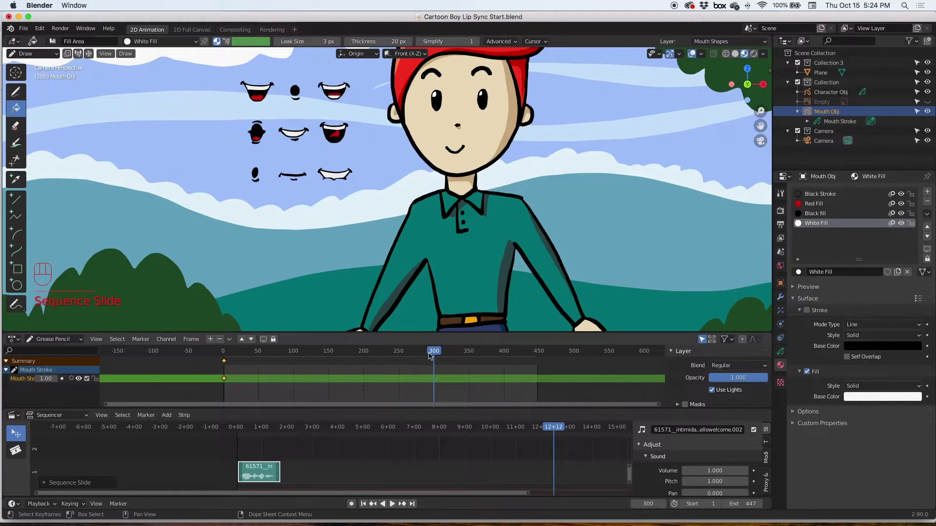
Scrub to frame 42 as the scene end and play back the opening of the greeting.
{"action": "left_click_drag", "start_coordinate": [426, 351], "coordinate": [227, 356]}
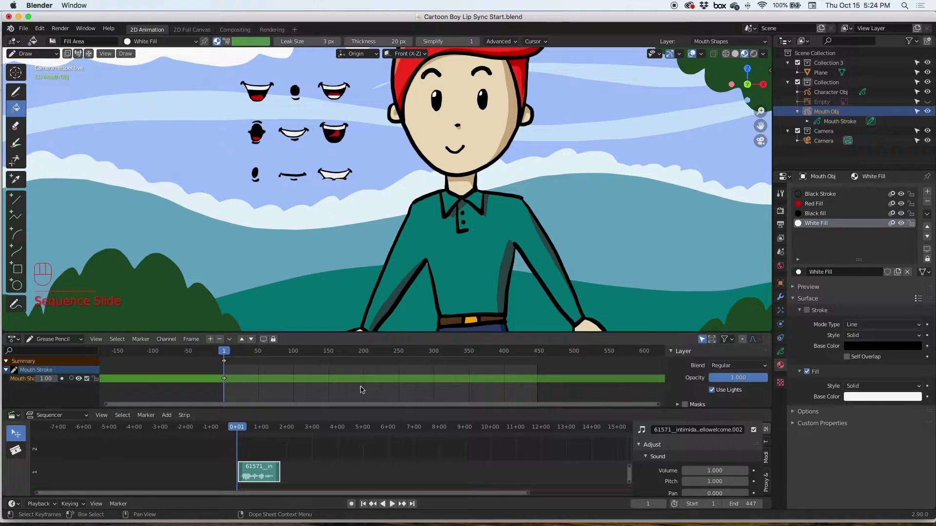
{"action": "left_click_drag", "start_coordinate": [249, 430], "coordinate": [282, 431]}
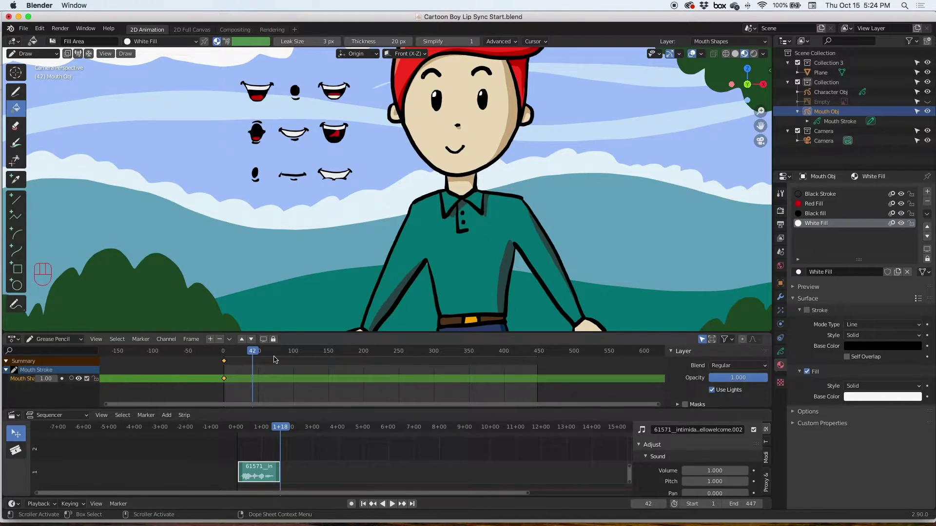
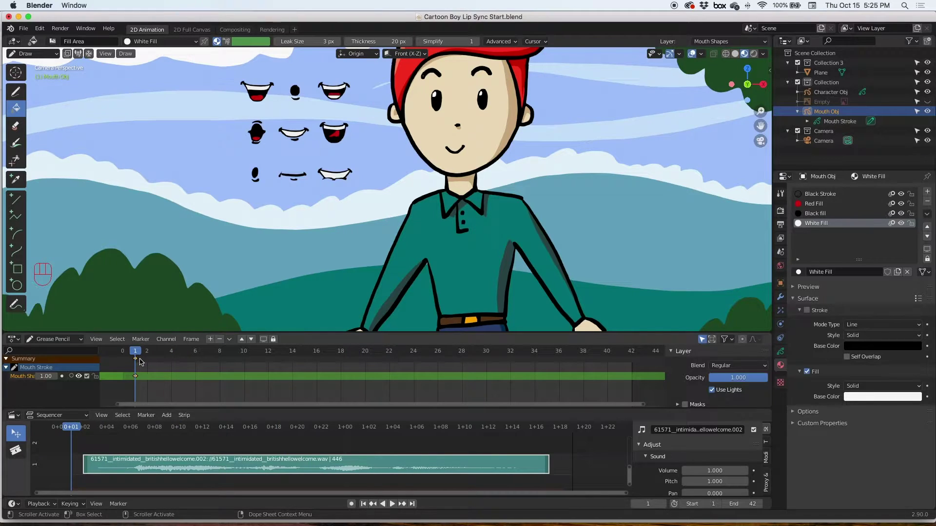
{"action": "key", "text": "space"}
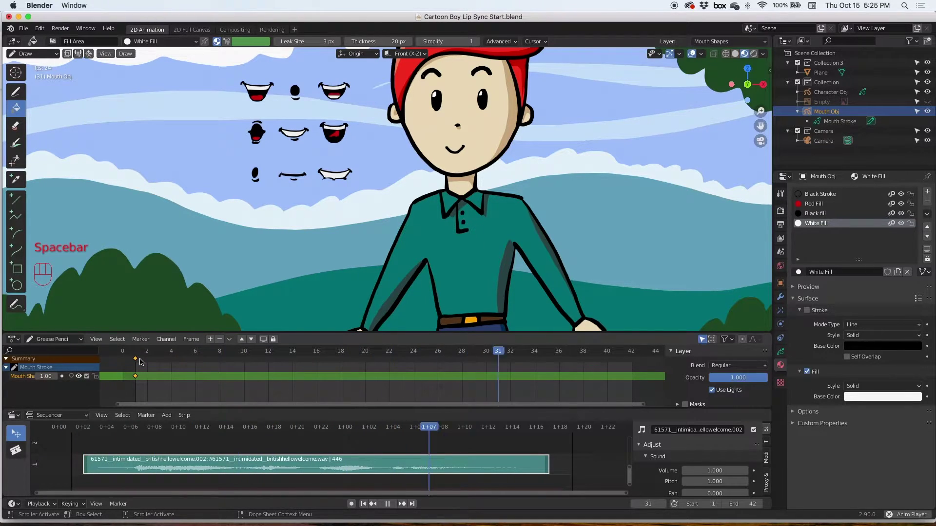
{"action": "key", "text": "space"}
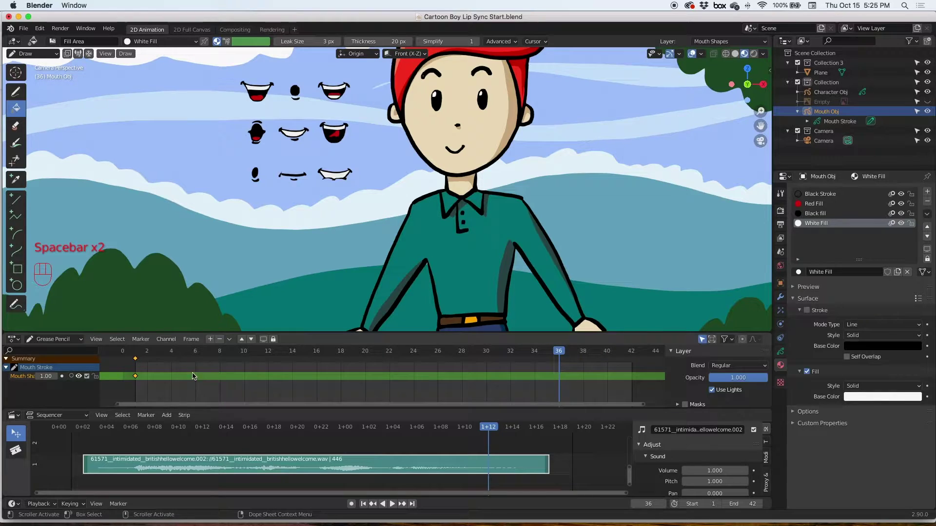
Slide the sound strip to begin at 0+06 and move the playhead to frame 6.
{"action": "left_click_drag", "start_coordinate": [236, 465], "coordinate": [276, 458]}
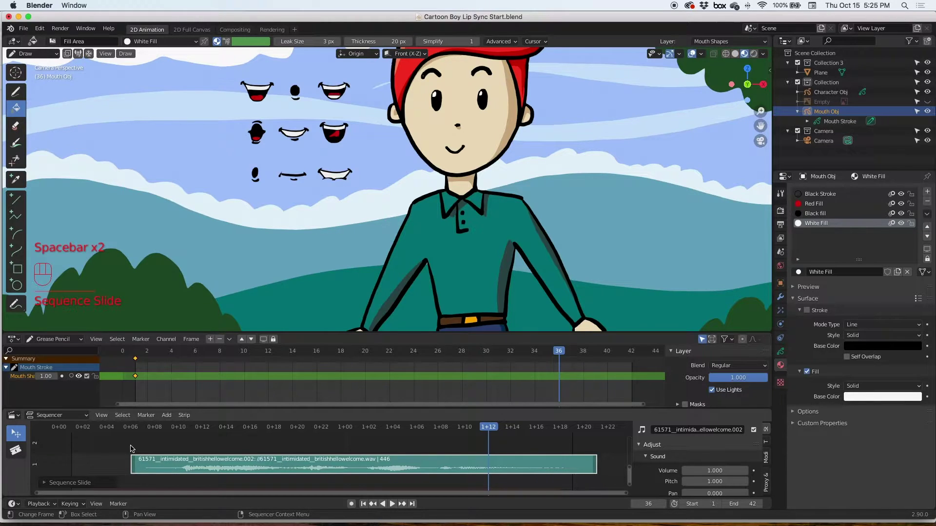
{"action": "left_click_drag", "start_coordinate": [471, 429], "coordinate": [137, 442]}
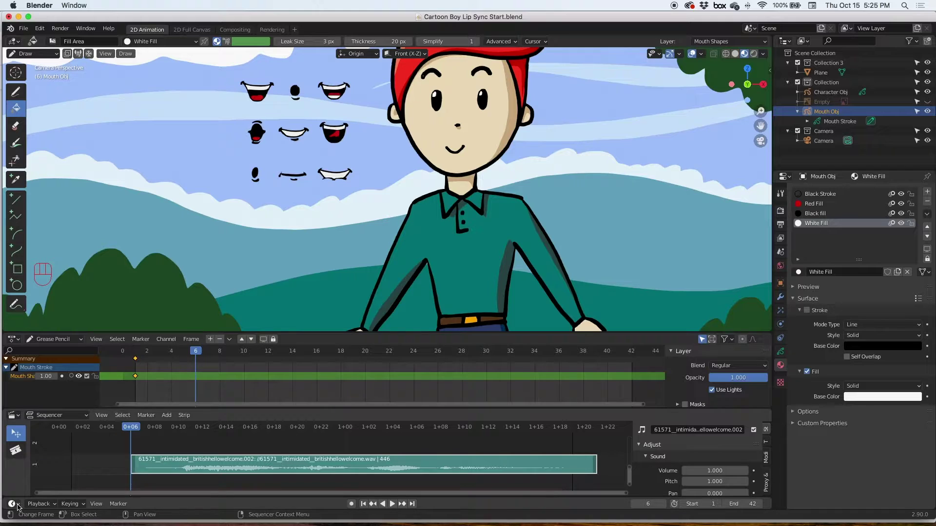
Step to frame 7 and make the Character object active in the Outliner.
{"action": "left_click_drag", "start_coordinate": [48, 508], "coordinate": [154, 453]}
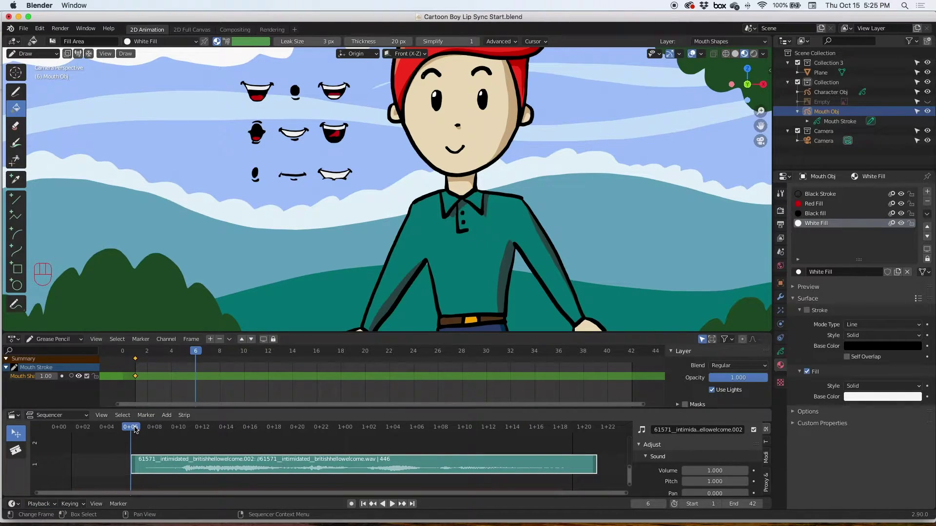
{"action": "left_click_drag", "start_coordinate": [129, 429], "coordinate": [150, 432]}
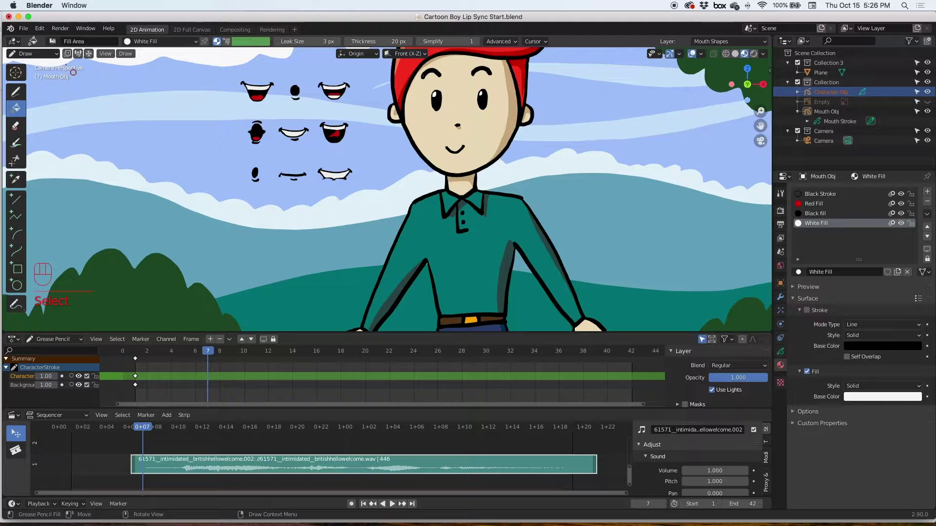
Make the Character drawing active and show its transform properties and drawing layers.
{"action": "left_click_drag", "start_coordinate": [55, 64], "coordinate": [52, 81]}
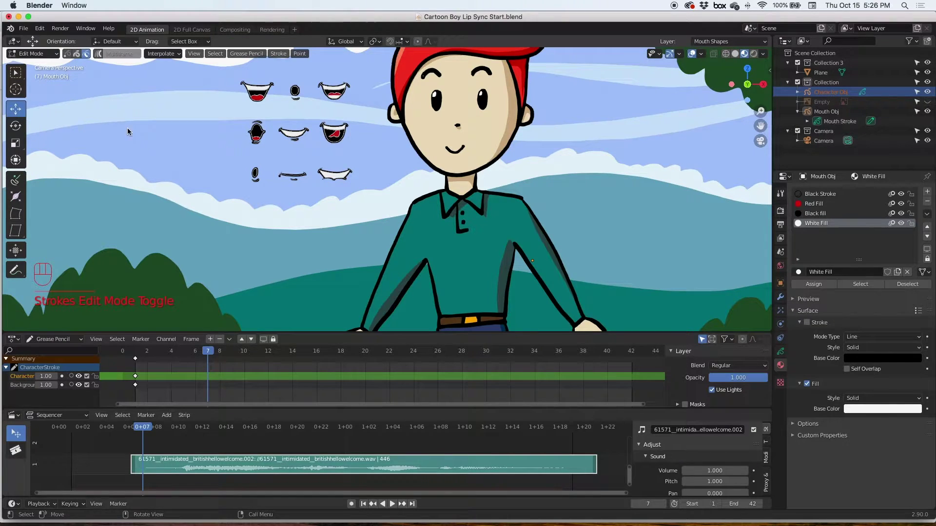
{"action": "left_click", "coordinate": [24, 113]}
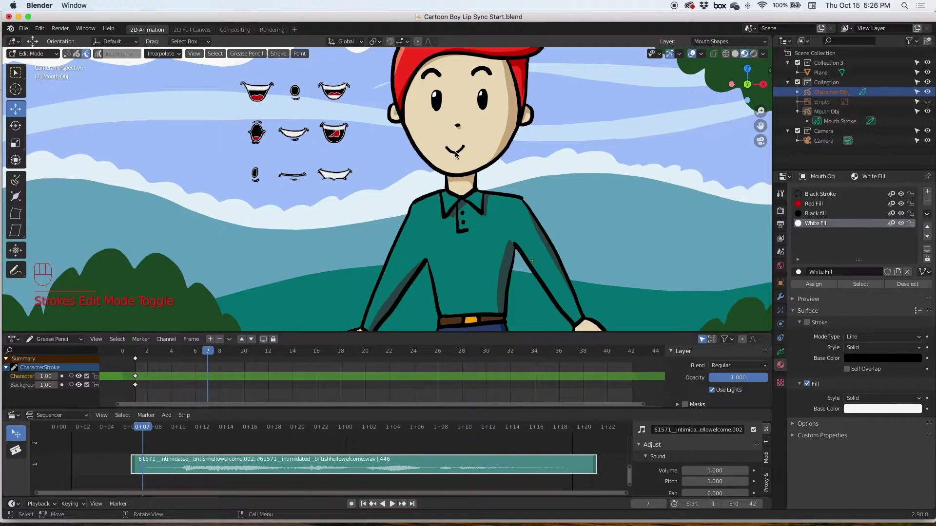
{"action": "left_click", "coordinate": [18, 77]}
{"action": "left_click", "coordinate": [457, 157]}
{"action": "left_click", "coordinate": [461, 155]}
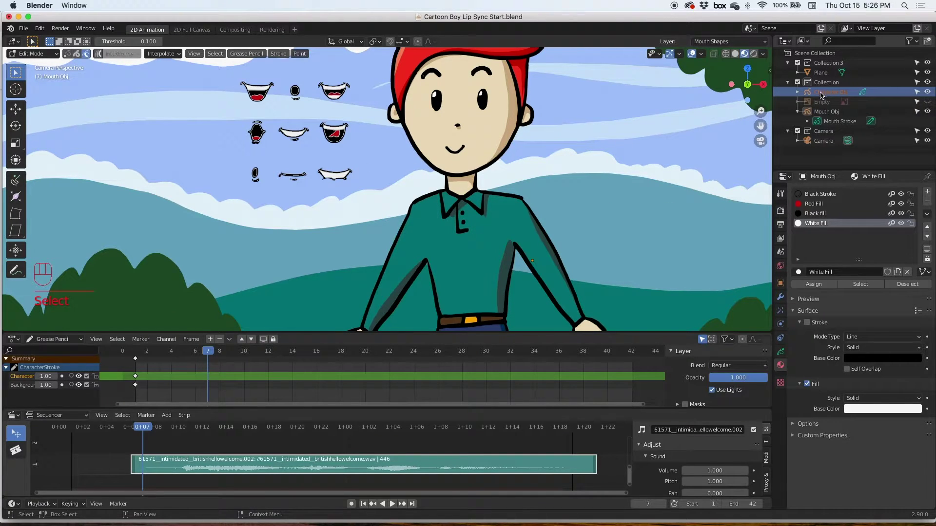
{"action": "left_click", "coordinate": [832, 97]}
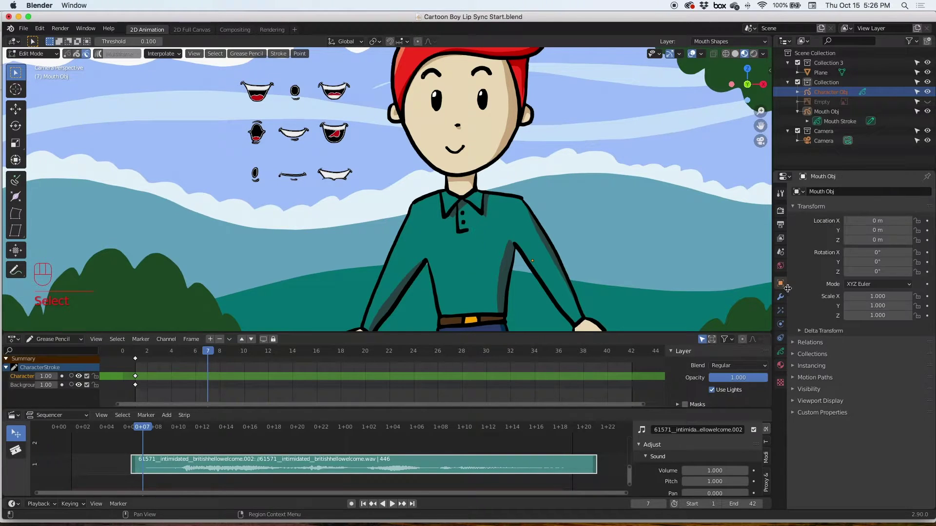
{"action": "left_click", "coordinate": [784, 354]}
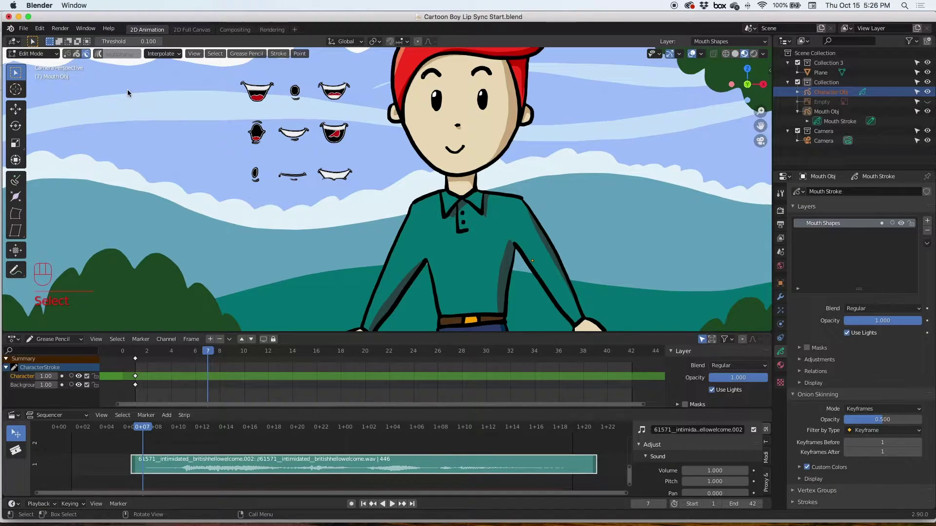
In Edit Mode box-select the boy's smile strokes and delete them.
{"action": "left_click_drag", "start_coordinate": [54, 59], "coordinate": [51, 71]}
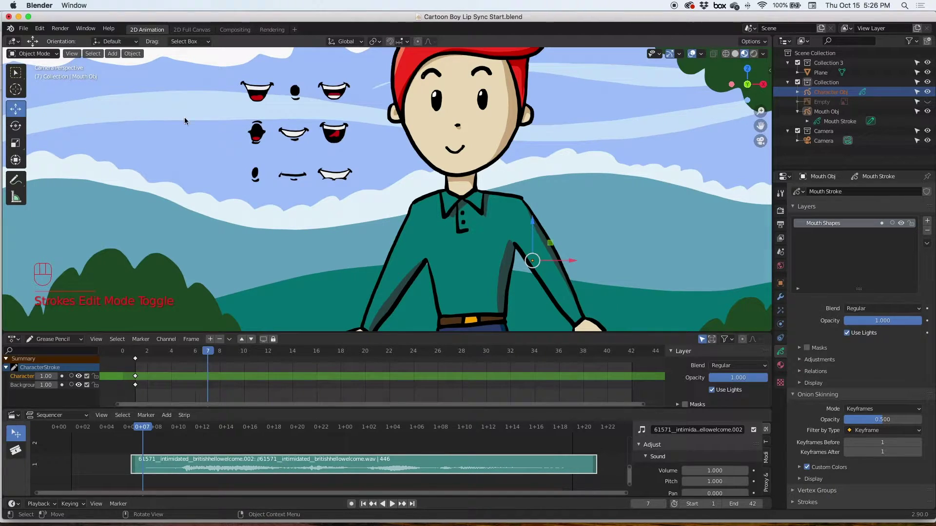
{"action": "left_click", "coordinate": [836, 99]}
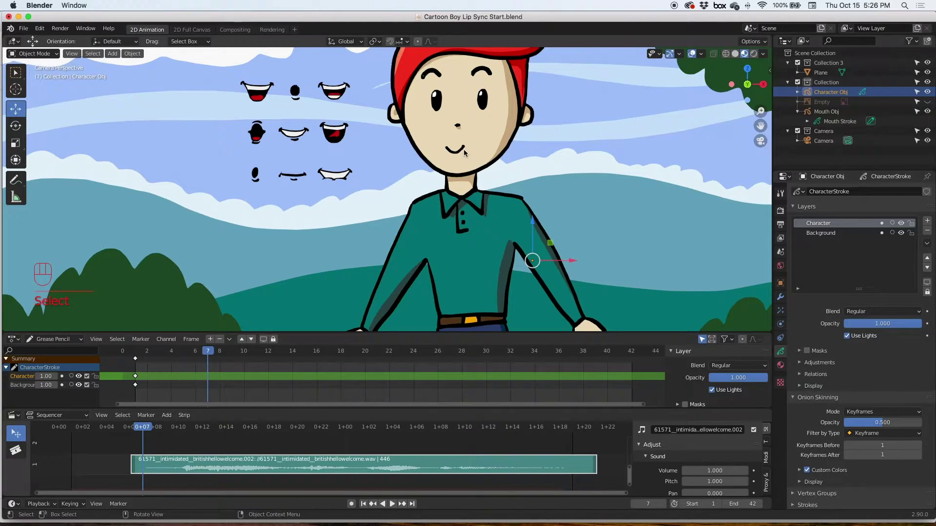
{"action": "left_click_drag", "start_coordinate": [53, 55], "coordinate": [50, 80]}
{"action": "left_click", "coordinate": [461, 156]}
{"action": "key", "text": "l"}
Leave the character edit and make the Mouth object active, showing its Mouth Shapes layer.
{"action": "key", "text": "Delete"}
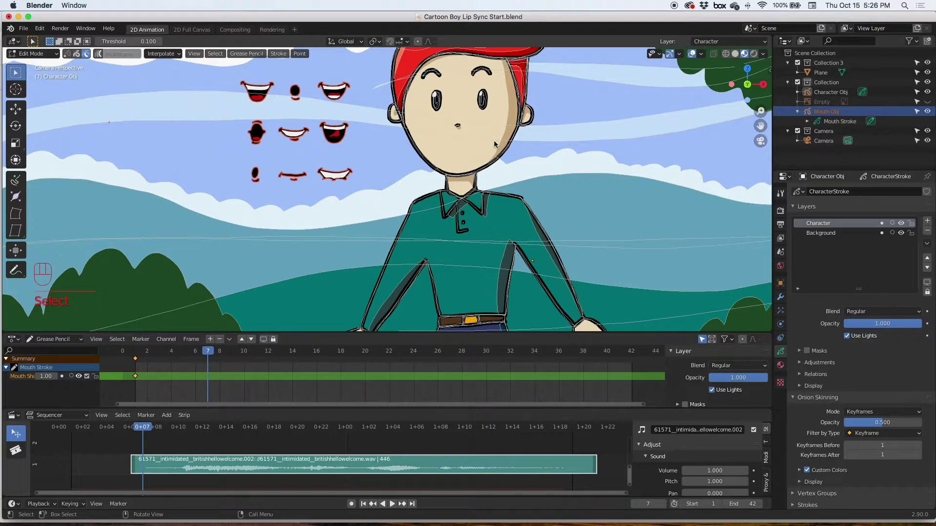
{"action": "left_click_drag", "start_coordinate": [56, 53], "coordinate": [58, 68]}
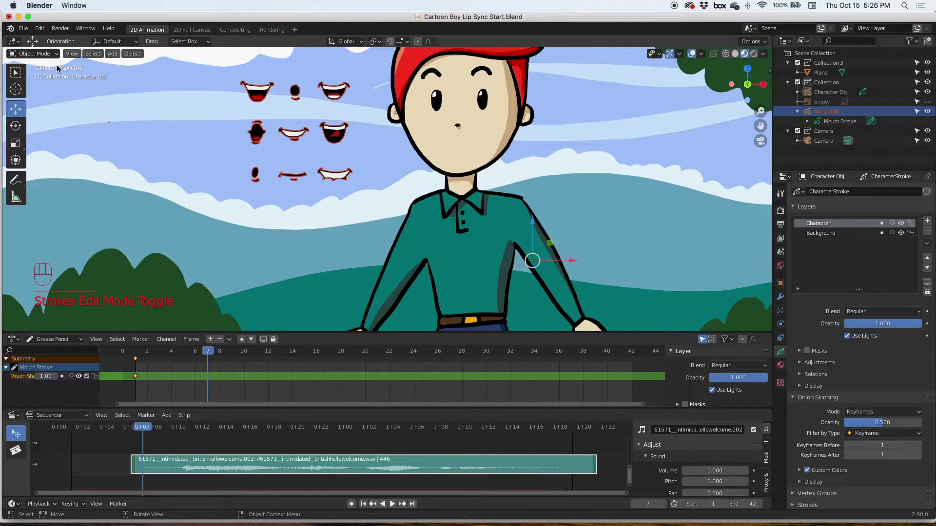
{"action": "left_click_drag", "start_coordinate": [827, 115], "coordinate": [837, 120]}
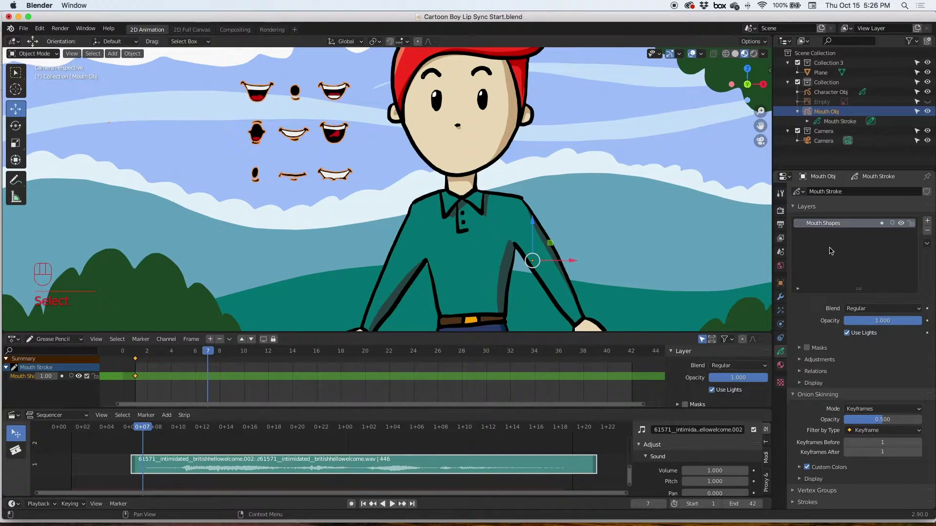
{"action": "left_click", "coordinate": [837, 227]}
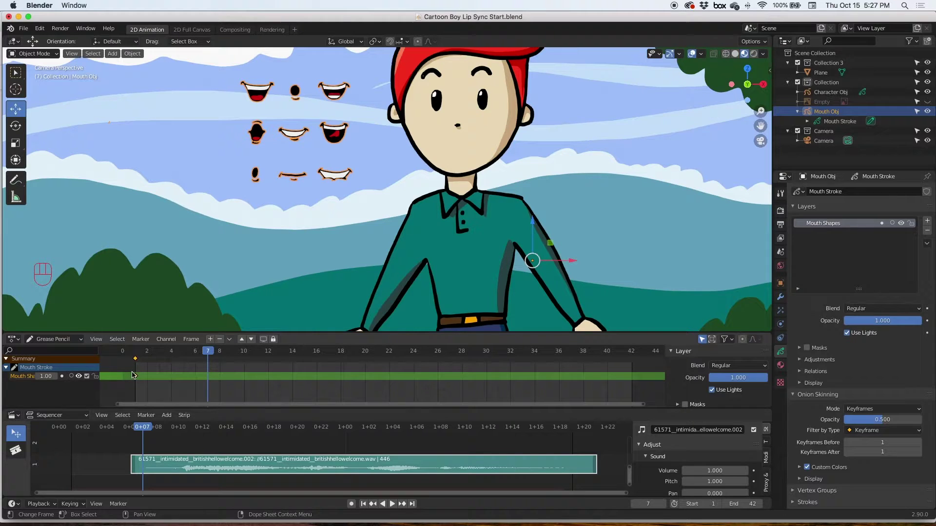
Duplicate the flat closed mouth in Edit Mode, place it on the boy's face at frame 1, then move to frame 7.
{"action": "left_click_drag", "start_coordinate": [53, 59], "coordinate": [52, 84]}
{"action": "left_click_drag", "start_coordinate": [280, 171], "coordinate": [307, 193]}
{"action": "key", "text": "super+z"}
{"action": "key", "text": "super+c"}
{"action": "key", "text": "super+v"}
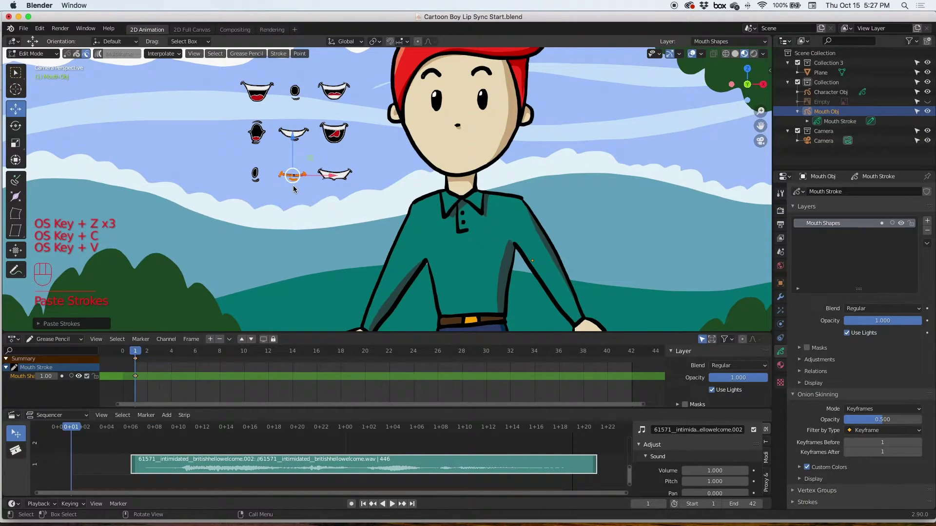
{"action": "left_click_drag", "start_coordinate": [294, 179], "coordinate": [465, 156]}
{"action": "left_click", "coordinate": [385, 213]}
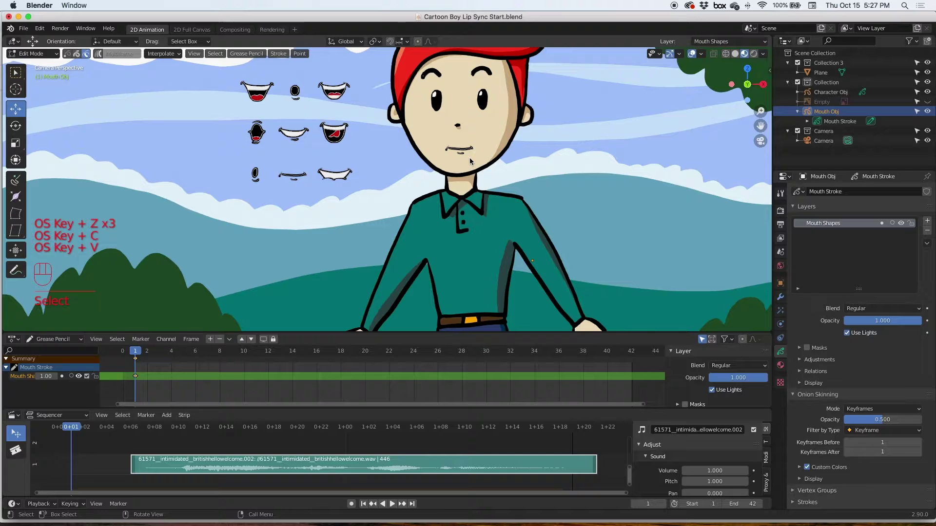
{"action": "left_click_drag", "start_coordinate": [150, 353], "coordinate": [213, 352]}
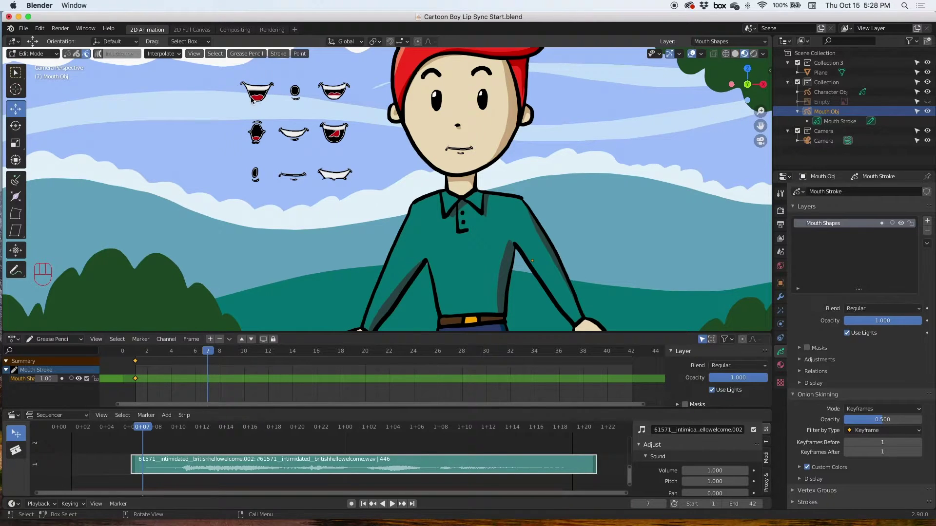
Copy the wide smiling mouth from the library and paste it as a new keyframe at frame 7.
{"action": "left_click_drag", "start_coordinate": [236, 79], "coordinate": [277, 115]}
{"action": "key", "text": "l"}
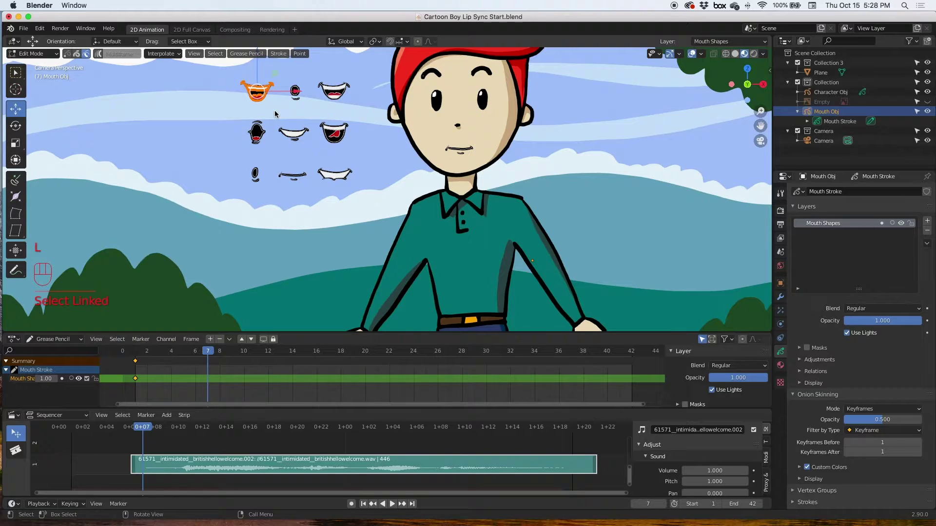
{"action": "key", "text": "super+c"}
{"action": "left_click", "coordinate": [210, 353]}
{"action": "key", "text": "super+v"}
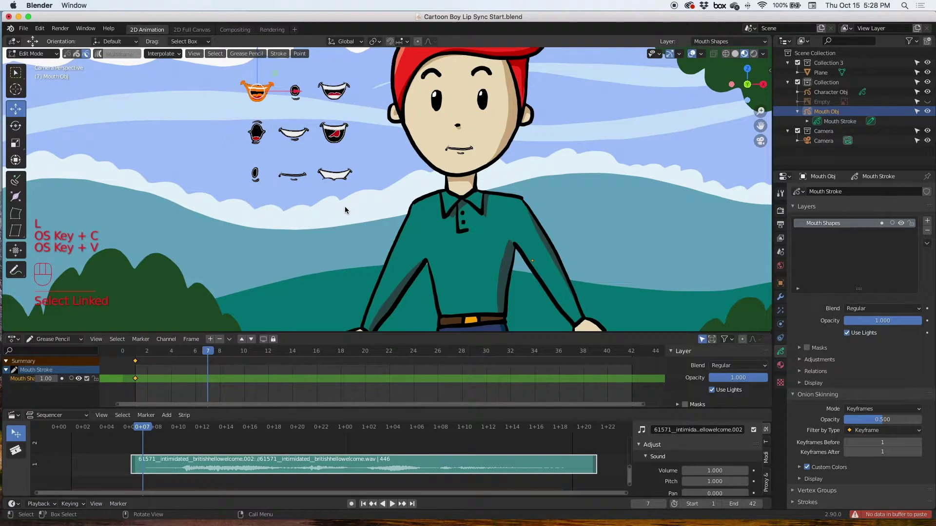
{"action": "key", "text": "super+v"}
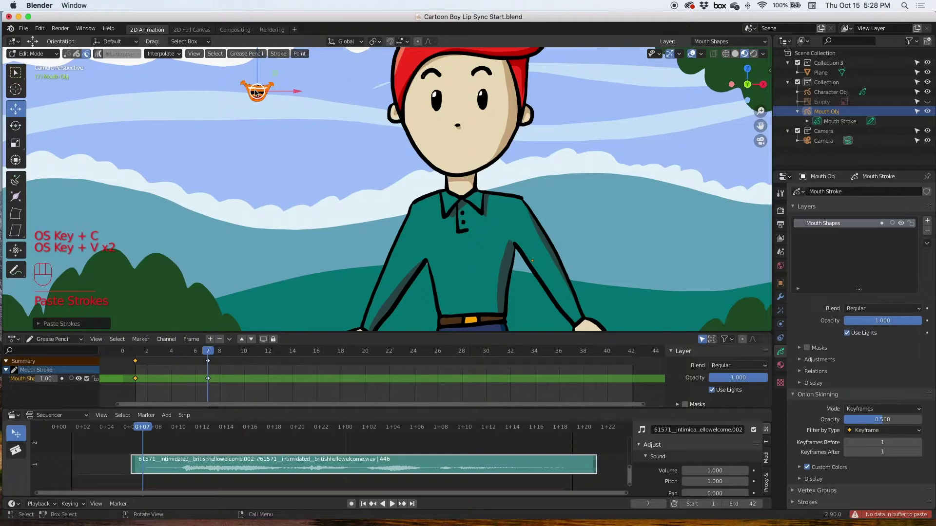
Move the pasted smile onto the boy's face and scrub ahead to frame 11 to check timing.
{"action": "left_click_drag", "start_coordinate": [261, 95], "coordinate": [464, 151]}
{"action": "left_click", "coordinate": [897, 227]}
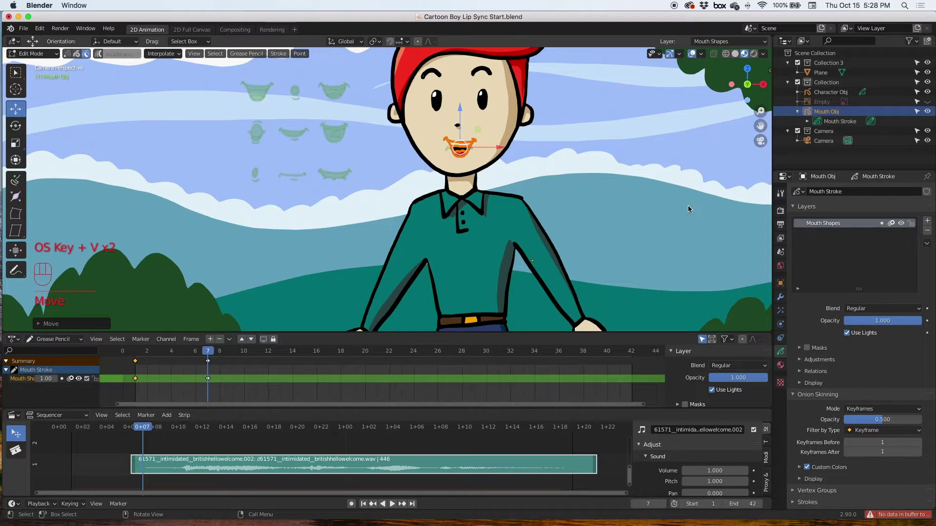
{"action": "left_click_drag", "start_coordinate": [463, 152], "coordinate": [462, 158]}
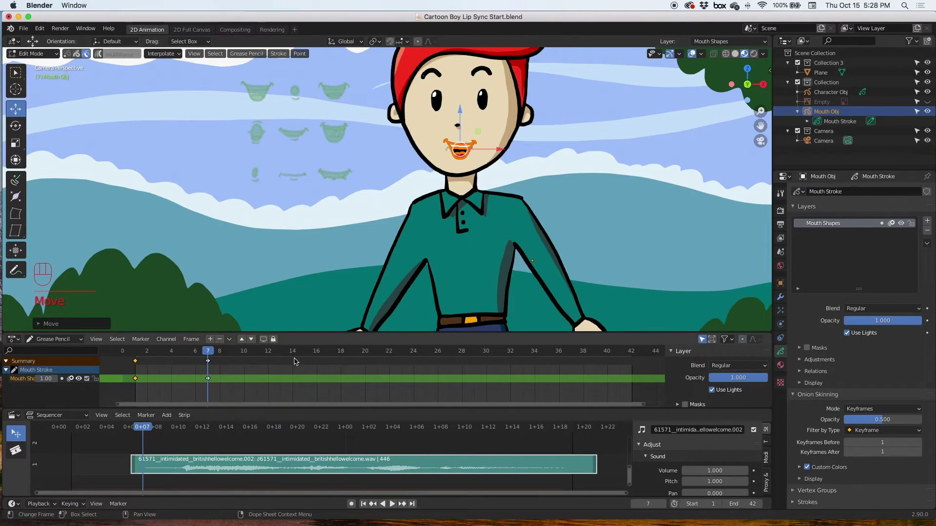
{"action": "left_click_drag", "start_coordinate": [204, 354], "coordinate": [222, 353]}
{"action": "left_click_drag", "start_coordinate": [160, 432], "coordinate": [187, 432]}
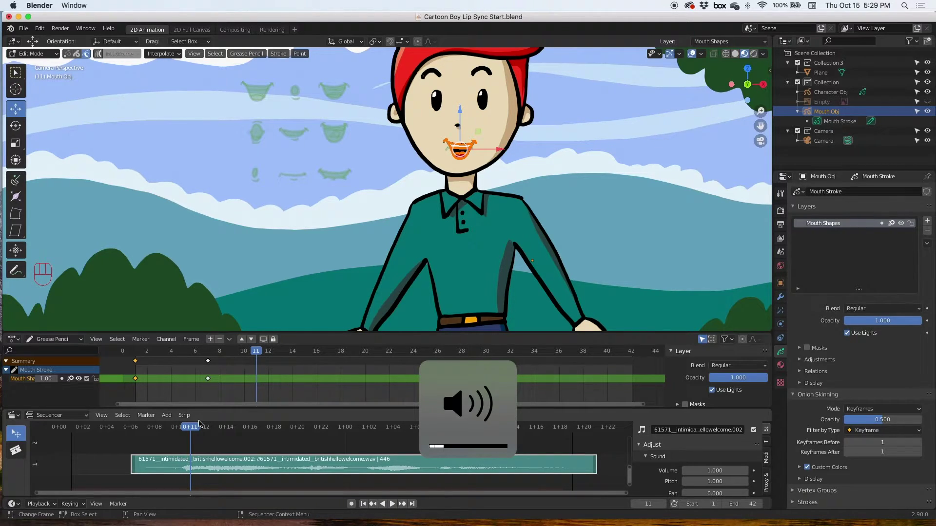
Play the sound around the current frames, copy the open mouth with tongue, and go to frame 10.
{"action": "left_click_drag", "start_coordinate": [187, 431], "coordinate": [193, 425]}
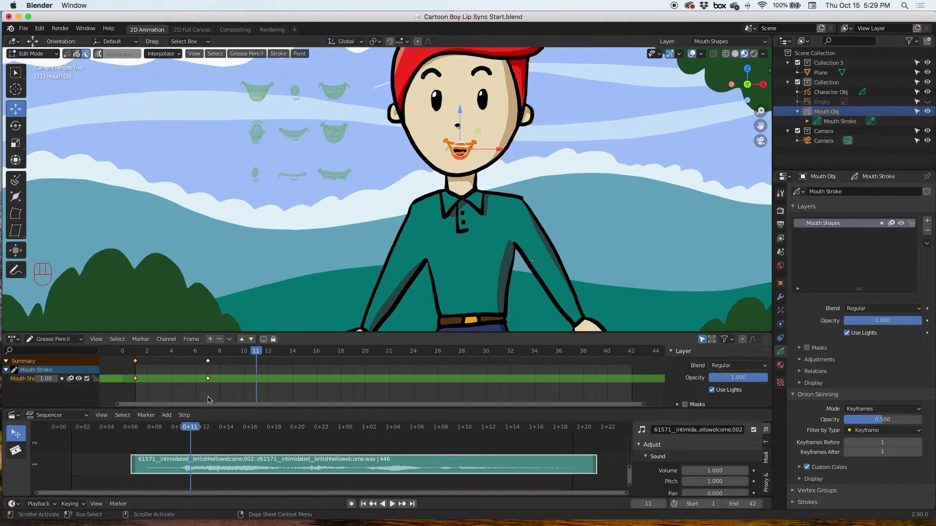
{"action": "left_click_drag", "start_coordinate": [173, 433], "coordinate": [141, 430]}
{"action": "left_click_drag", "start_coordinate": [319, 122], "coordinate": [353, 167]}
{"action": "key", "text": "l"}
{"action": "key", "text": "super+c"}
{"action": "key", "text": "super+v"}
{"action": "key", "text": "super+z"}
{"action": "left_click_drag", "start_coordinate": [238, 354], "coordinate": [248, 354]}
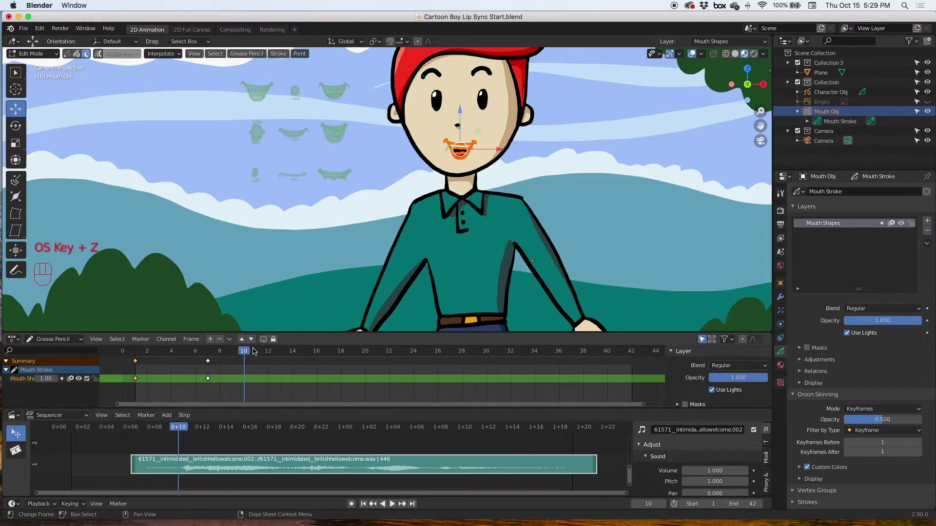
Paste the open tongue mouth as a keyframe at frame 10, move it onto the face, and review at frame 11.
{"action": "key", "text": "super+v"}
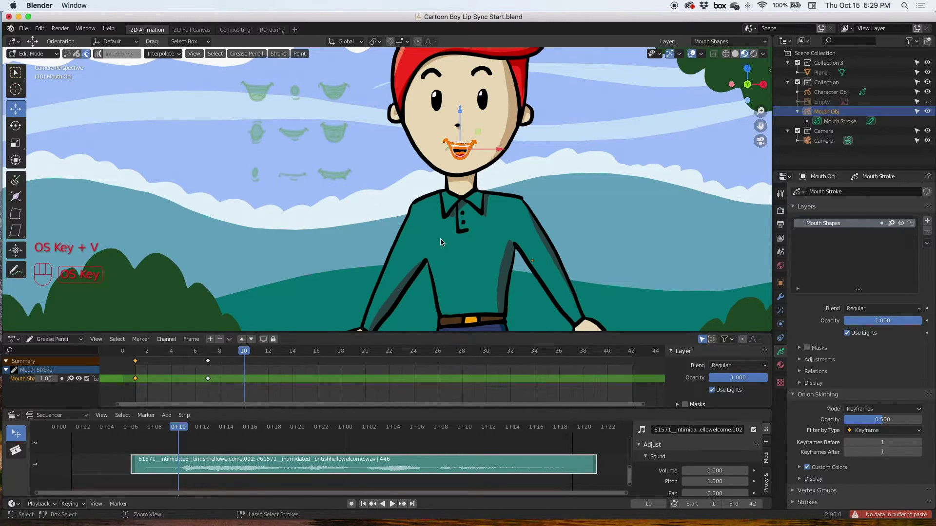
{"action": "key", "text": "super+v"}
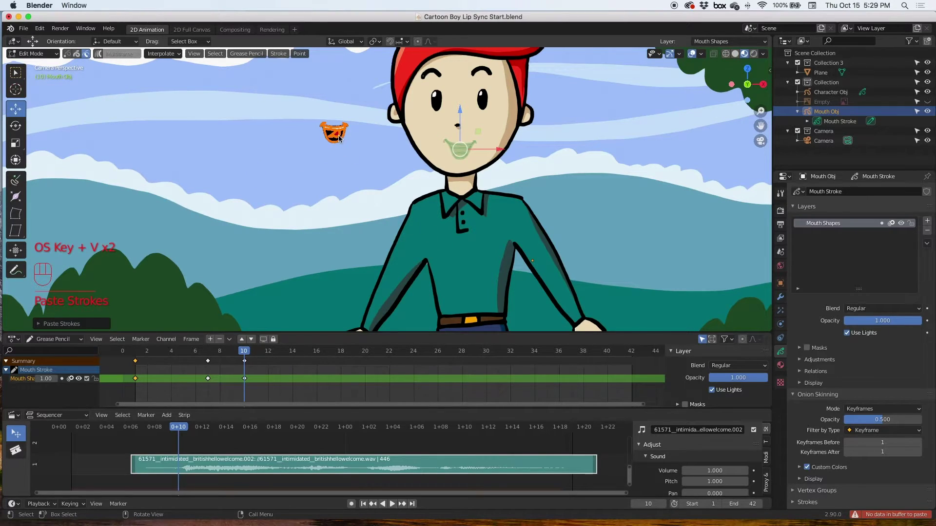
{"action": "left_click", "coordinate": [19, 113]}
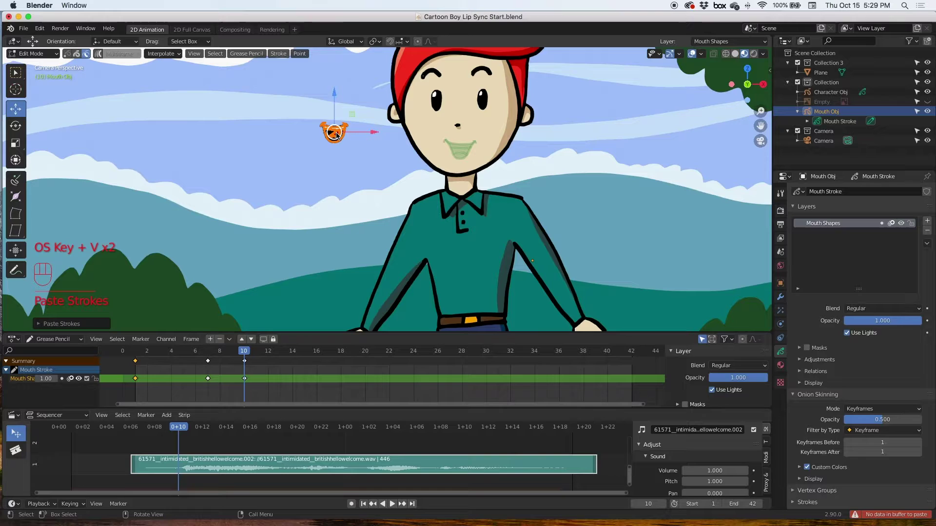
{"action": "left_click_drag", "start_coordinate": [342, 137], "coordinate": [466, 153]}
{"action": "left_click", "coordinate": [403, 178]}
{"action": "left_click_drag", "start_coordinate": [236, 354], "coordinate": [258, 355]}
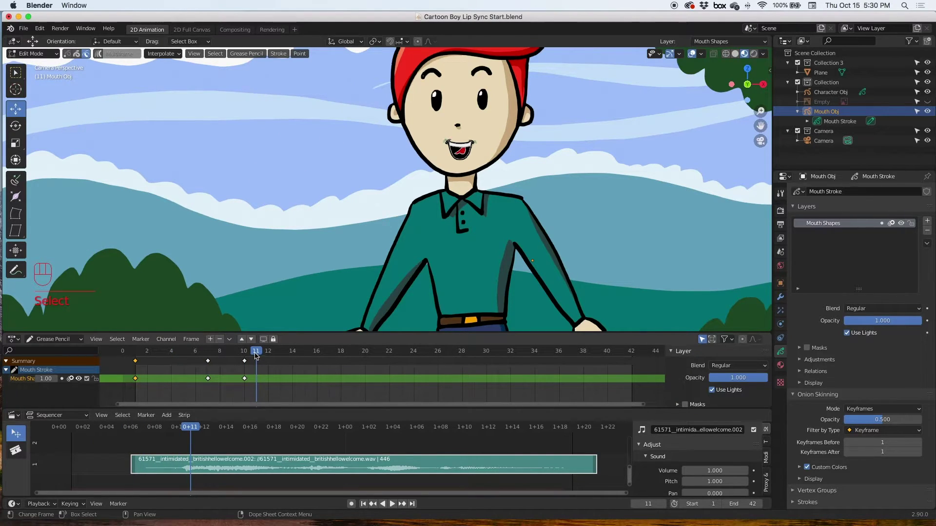
Copy the small round O mouth from the frame-1 library and paste it as a new keyframe at frame 15.
{"action": "left_click_drag", "start_coordinate": [269, 353], "coordinate": [304, 353]}
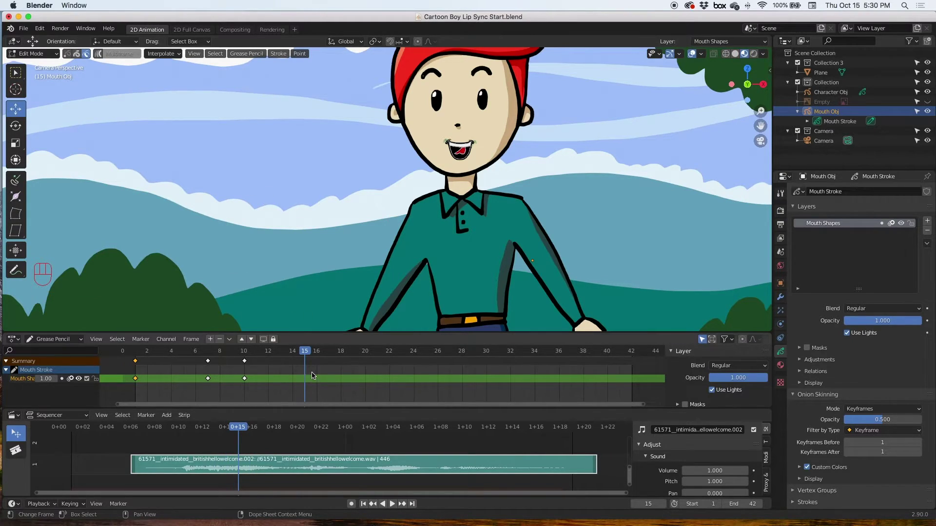
{"action": "left_click", "coordinate": [150, 353]}
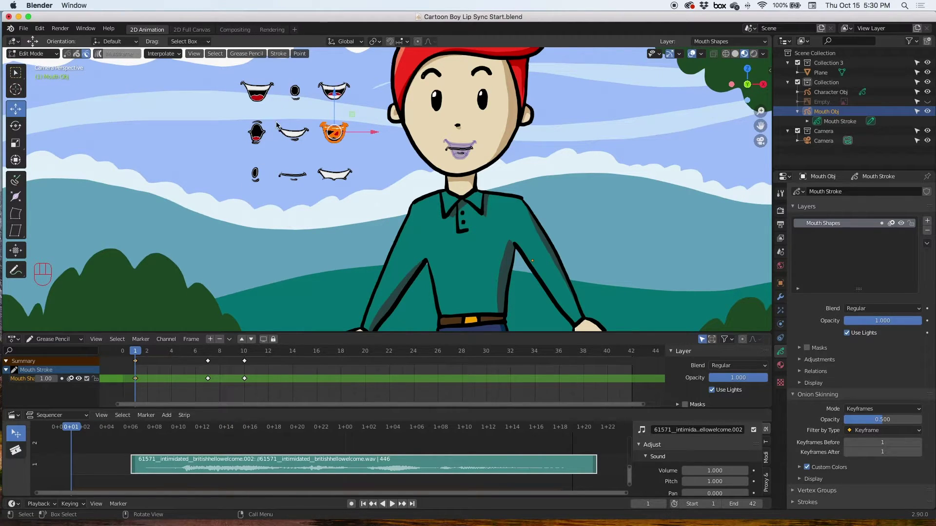
{"action": "left_click_drag", "start_coordinate": [294, 93], "coordinate": [317, 141]}
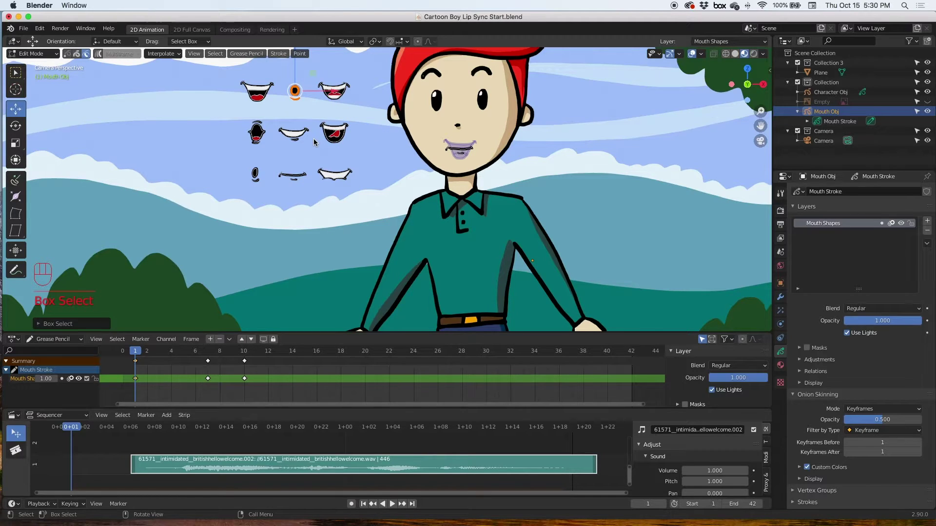
{"action": "key", "text": "super+c"}
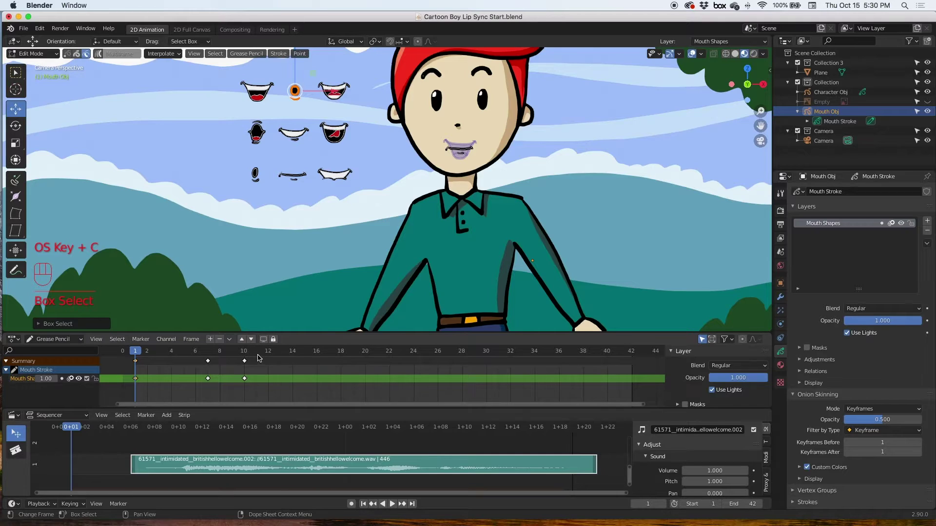
{"action": "left_click", "coordinate": [302, 356]}
{"action": "left_click", "coordinate": [302, 354]}
{"action": "left_click", "coordinate": [303, 354]}
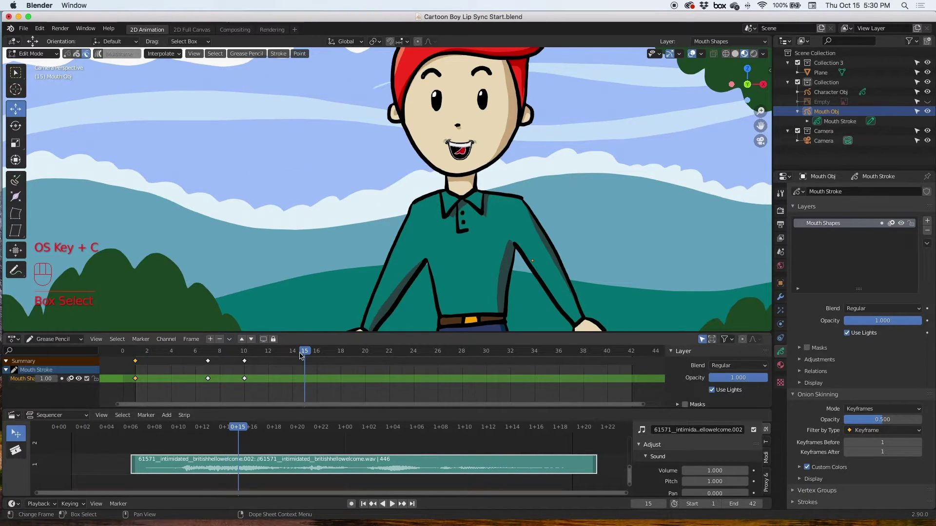
{"action": "key", "text": "super+v"}
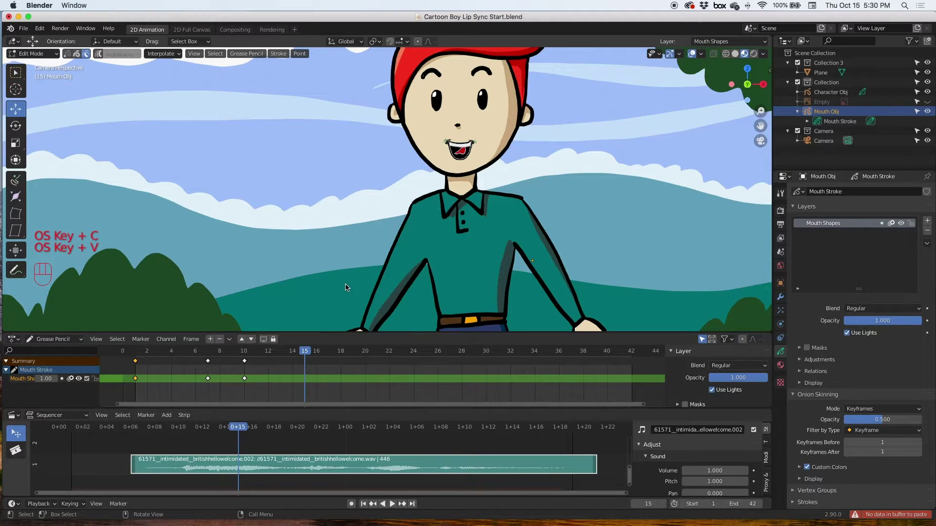
{"action": "key", "text": "super+v"}
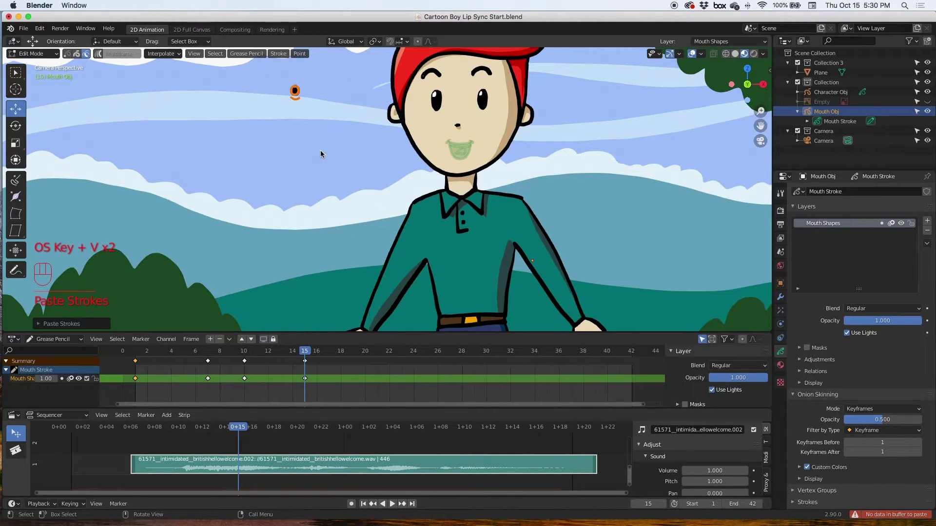
Move the O mouth onto the boy's face and play back the animation to check it.
{"action": "left_click_drag", "start_coordinate": [298, 95], "coordinate": [368, 136]}
{"action": "left_click_drag", "start_coordinate": [288, 89], "coordinate": [310, 124]}
{"action": "left_click_drag", "start_coordinate": [298, 95], "coordinate": [466, 157]}
{"action": "left_click_drag", "start_coordinate": [292, 356], "coordinate": [141, 361]}
{"action": "key", "text": "space"}
{"action": "key", "text": "space"}
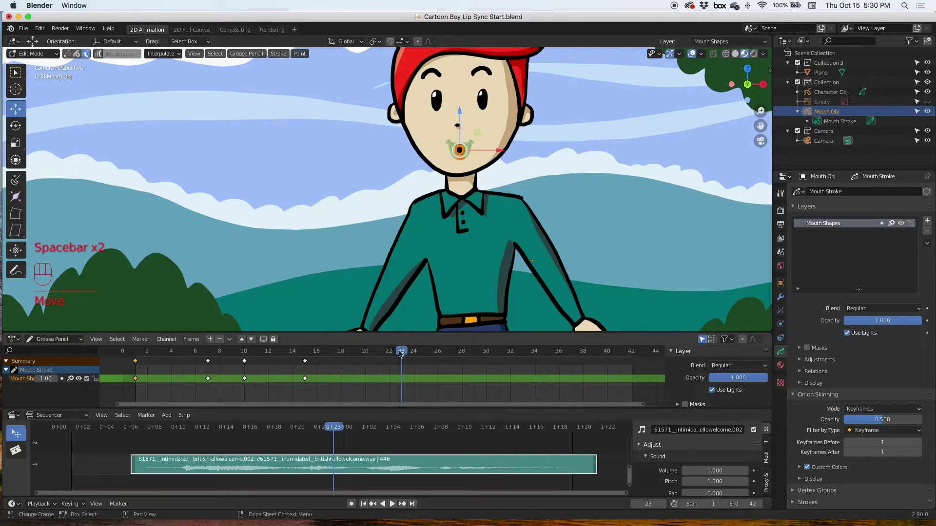
Scrub back to frame 1 and copy the wide toothy smile from the mouth library.
{"action": "left_click_drag", "start_coordinate": [394, 354], "coordinate": [363, 354]}
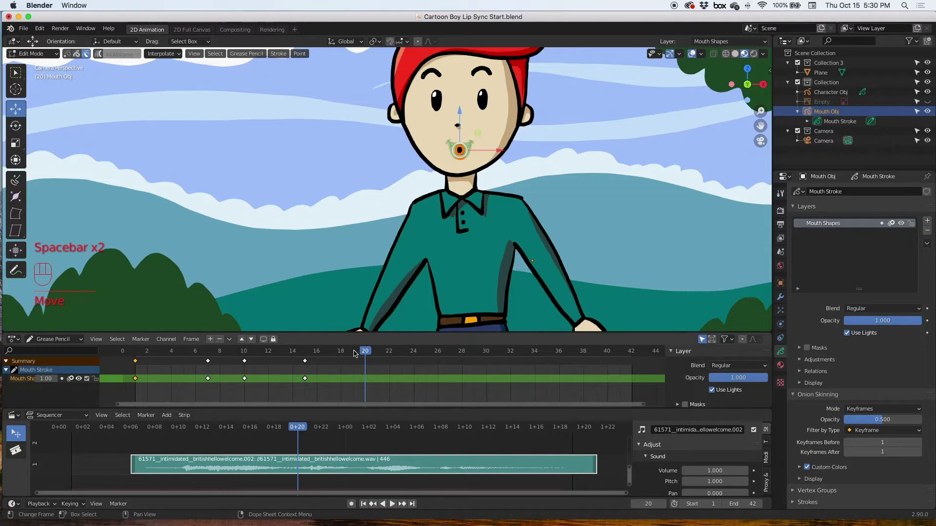
{"action": "left_click_drag", "start_coordinate": [332, 355], "coordinate": [153, 334]}
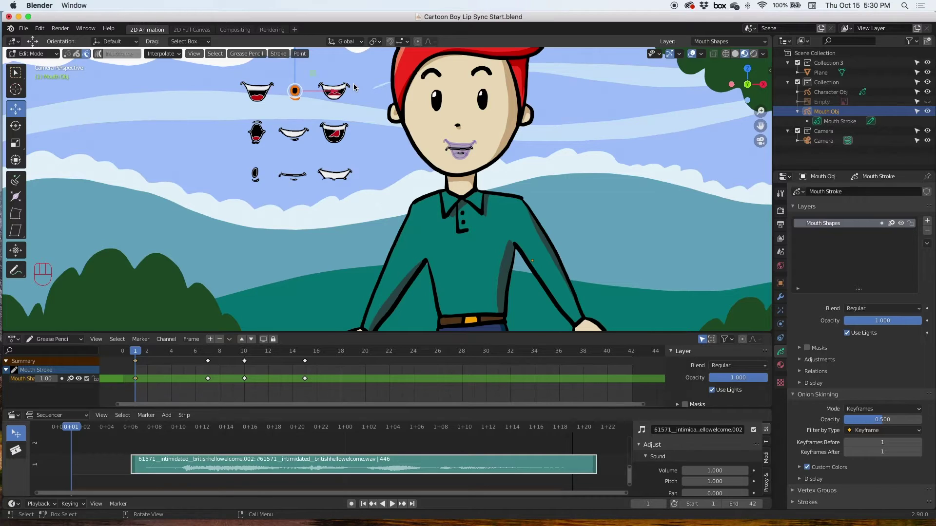
{"action": "left_click_drag", "start_coordinate": [236, 79], "coordinate": [281, 116]}
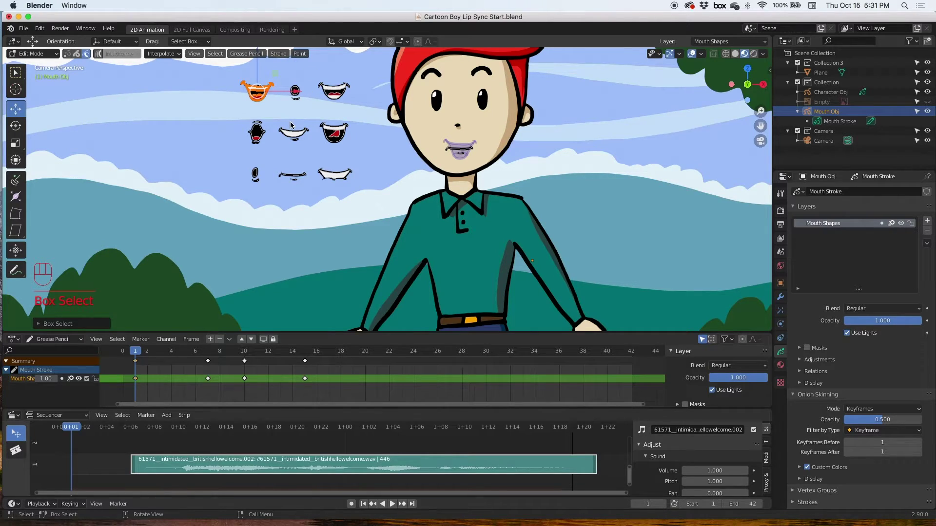
{"action": "key", "text": "l"}
{"action": "key", "text": "super+c"}
Paste the smile as a keyframe at frame 20, move it onto the face, and play ahead to frame 25.
{"action": "left_click", "coordinate": [370, 356]}
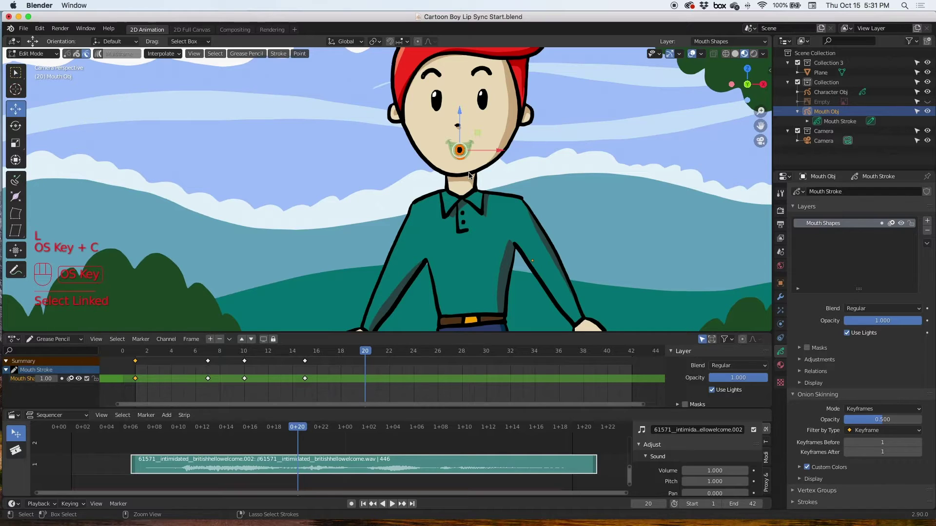
{"action": "key", "text": "super+v"}
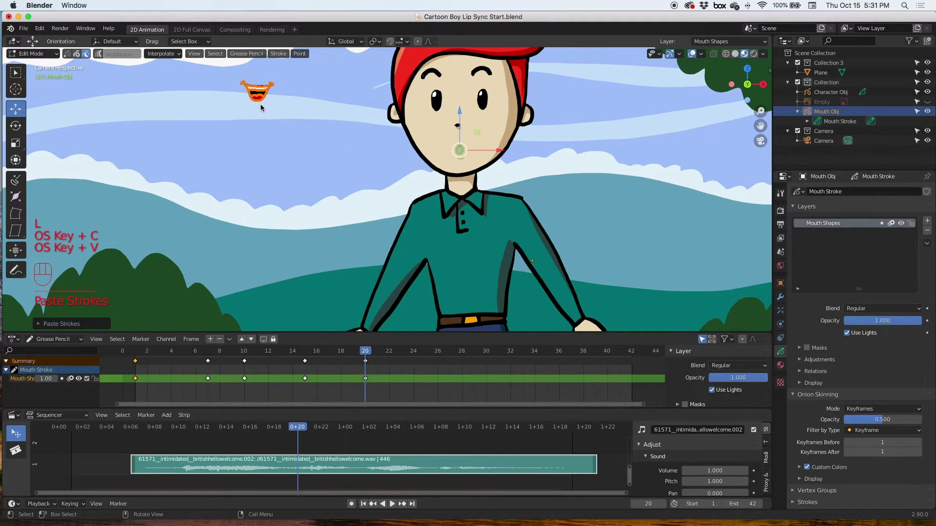
{"action": "left_click", "coordinate": [21, 113]}
{"action": "left_click_drag", "start_coordinate": [263, 96], "coordinate": [467, 154]}
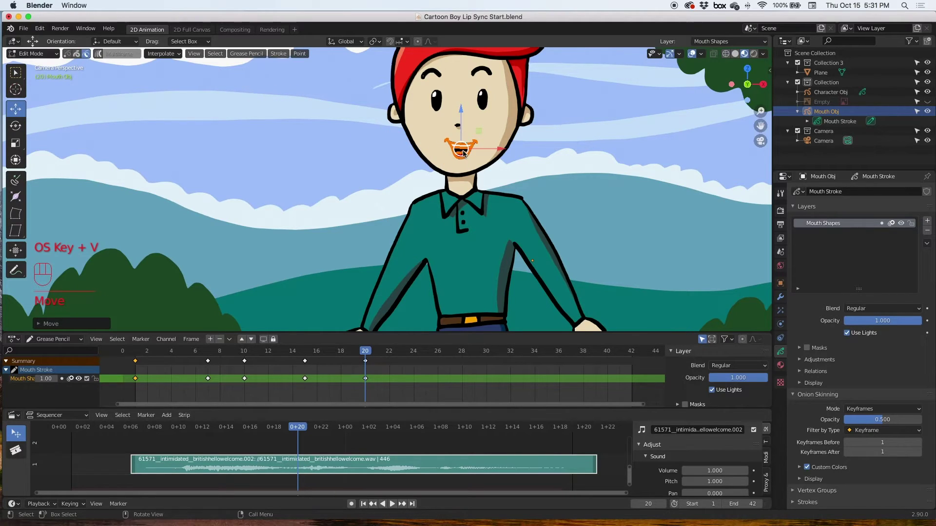
{"action": "left_click_drag", "start_coordinate": [385, 352], "coordinate": [421, 354]}
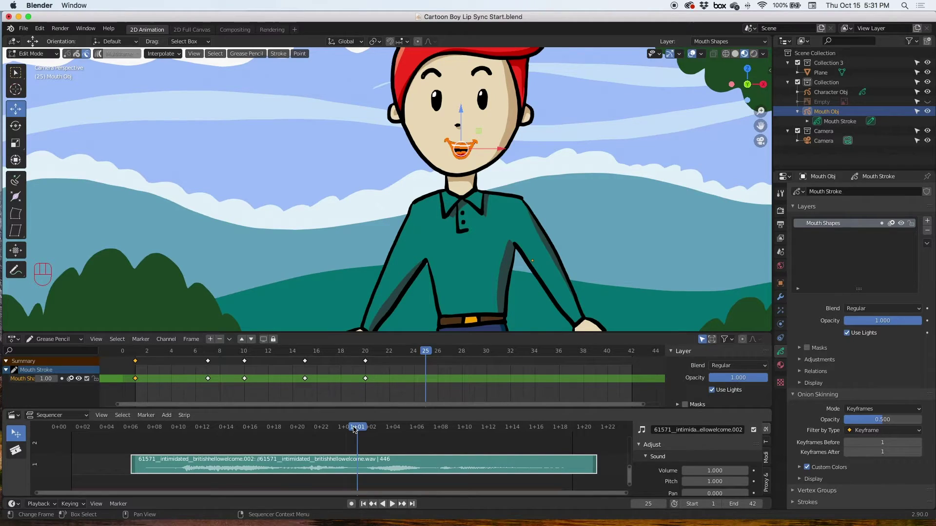
Copy the wide open mouth from frame 1, key it at frame 24 on the boy's face, then advance to 26.
{"action": "left_click_drag", "start_coordinate": [384, 352], "coordinate": [145, 349]}
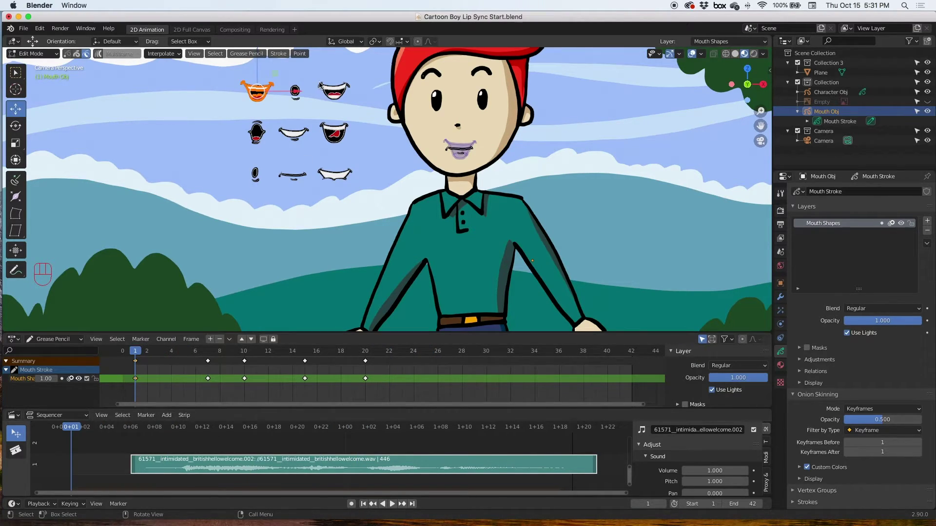
{"action": "left_click_drag", "start_coordinate": [320, 84], "coordinate": [389, 175]}
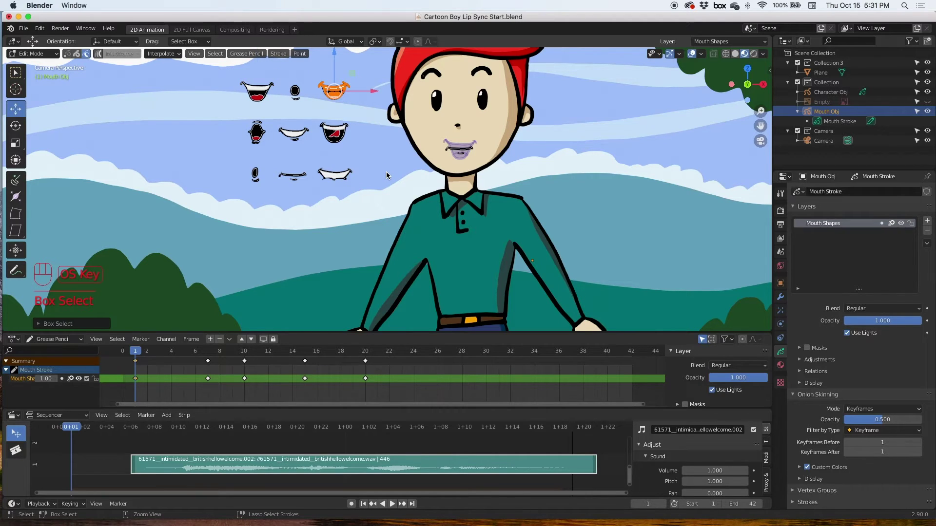
{"action": "key", "text": "super+c"}
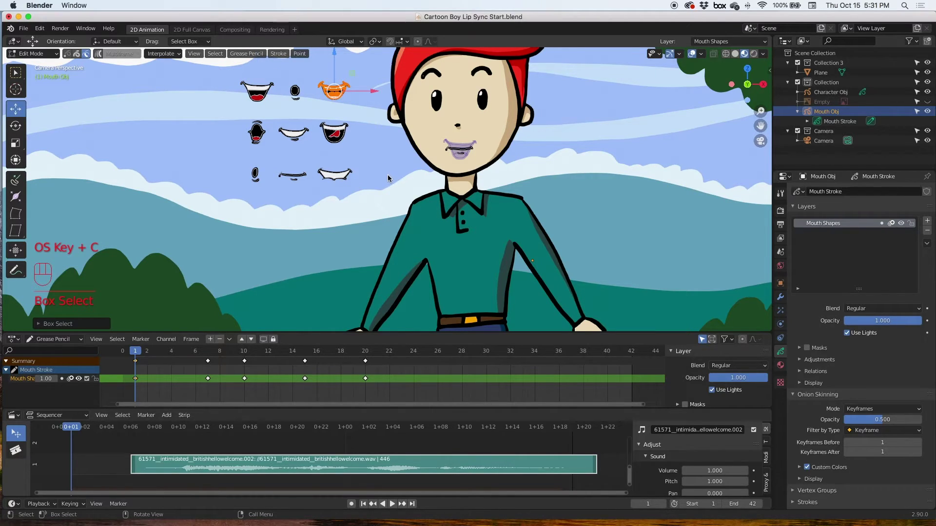
{"action": "left_click", "coordinate": [417, 353]}
{"action": "key", "text": "super+v"}
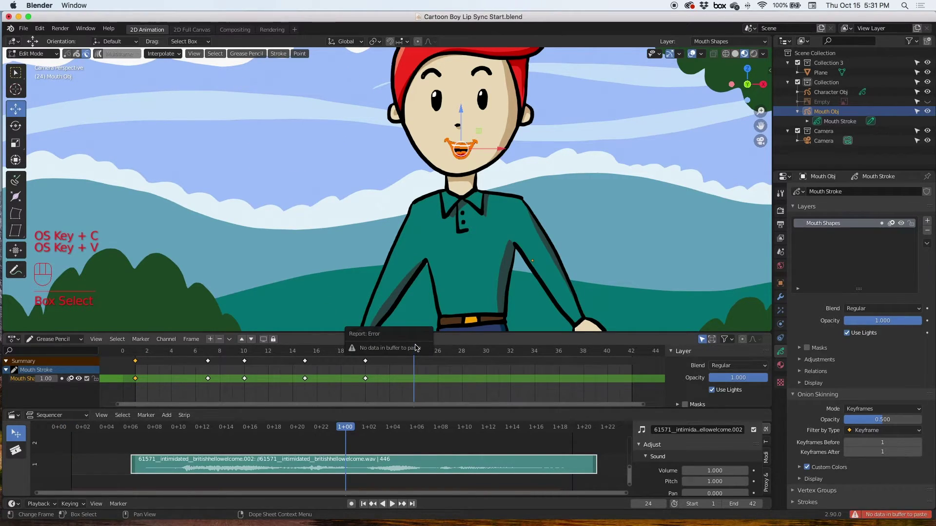
{"action": "key", "text": "super+v"}
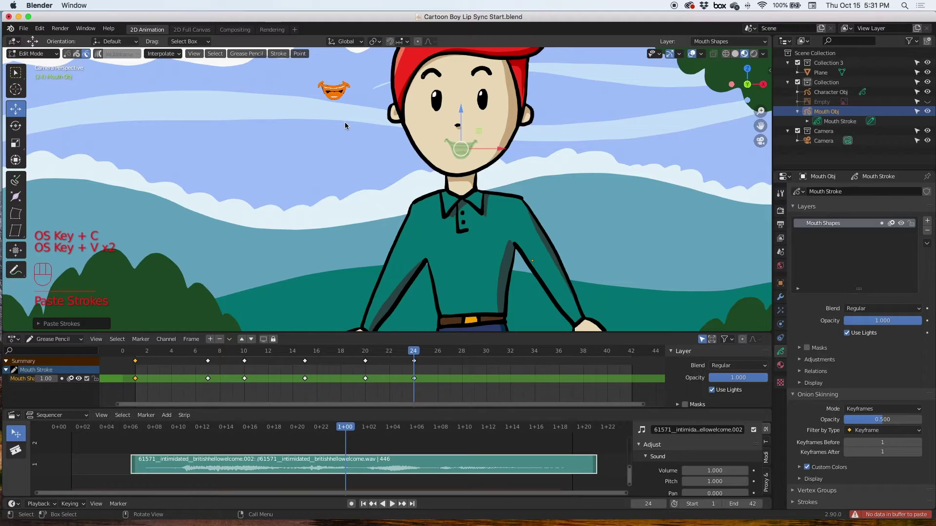
{"action": "left_click", "coordinate": [25, 112]}
{"action": "left_click_drag", "start_coordinate": [342, 98], "coordinate": [468, 155]}
{"action": "left_click_drag", "start_coordinate": [433, 354], "coordinate": [439, 358]}
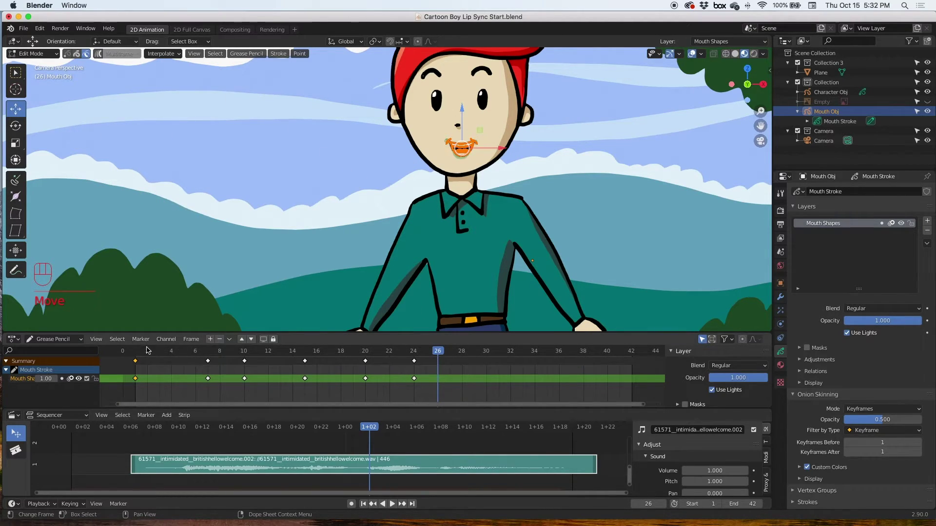
Copy the round open mouth, key it at frame 26 on the face, then advance to frame 28.
{"action": "left_click", "coordinate": [142, 356]}
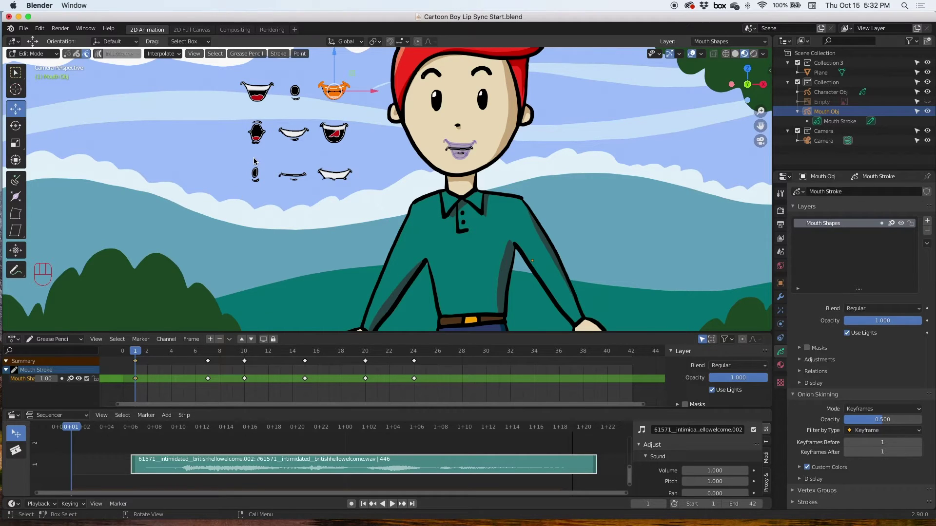
{"action": "left_click_drag", "start_coordinate": [250, 126], "coordinate": [283, 175]}
{"action": "key", "text": "super+c"}
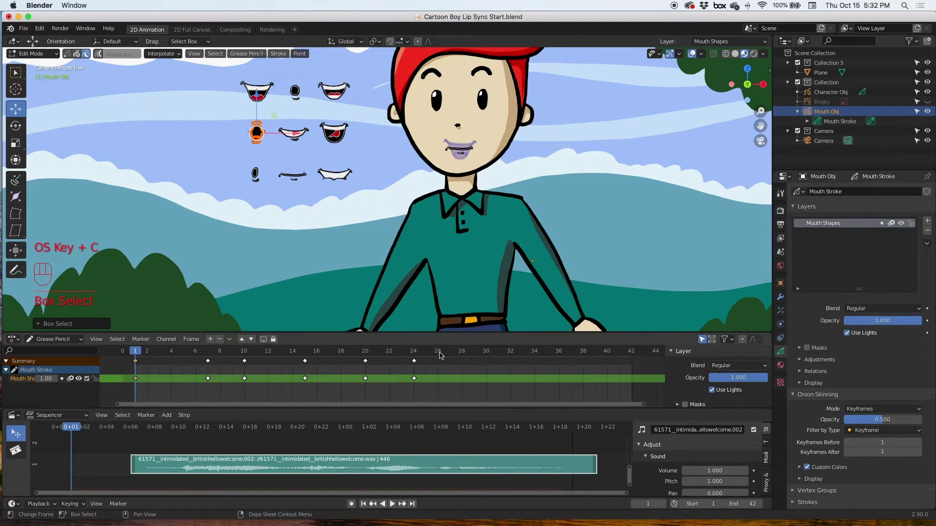
{"action": "left_click", "coordinate": [441, 353]}
{"action": "key", "text": "super+v"}
{"action": "left_click", "coordinate": [19, 110]}
{"action": "left_click_drag", "start_coordinate": [259, 137], "coordinate": [469, 152]}
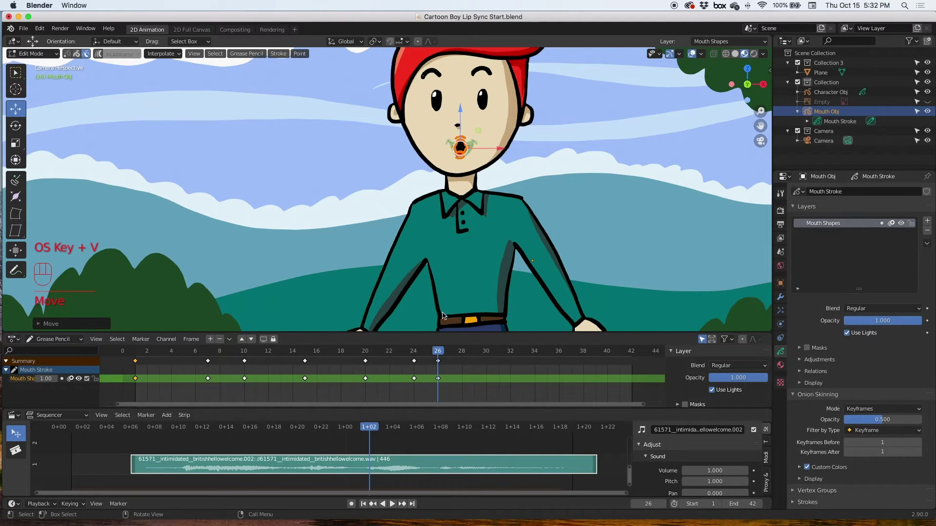
{"action": "left_click_drag", "start_coordinate": [452, 354], "coordinate": [465, 357]}
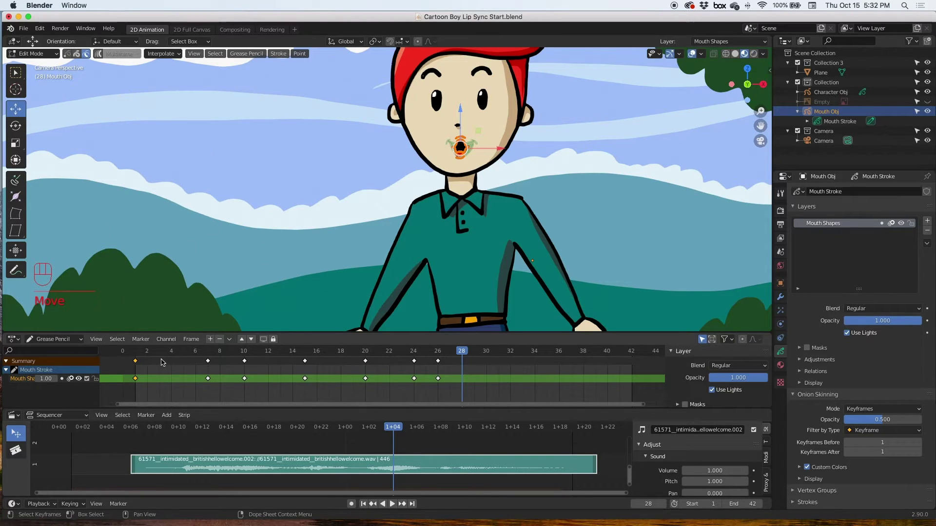
Return to frame 1 and copy the wide open mouth shape from the library.
{"action": "left_click_drag", "start_coordinate": [145, 357], "coordinate": [154, 336]}
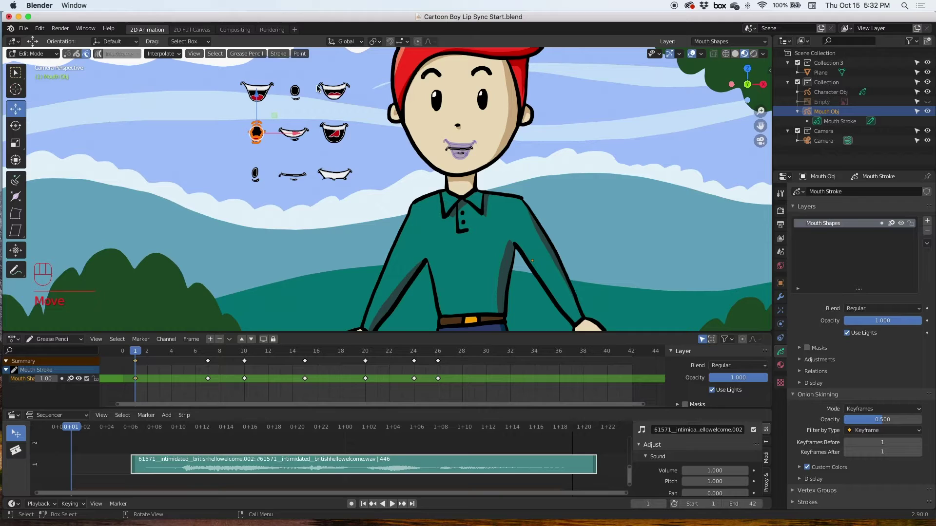
{"action": "left_click_drag", "start_coordinate": [326, 91], "coordinate": [357, 109]}
{"action": "key", "text": "l"}
{"action": "key", "text": "super+c"}
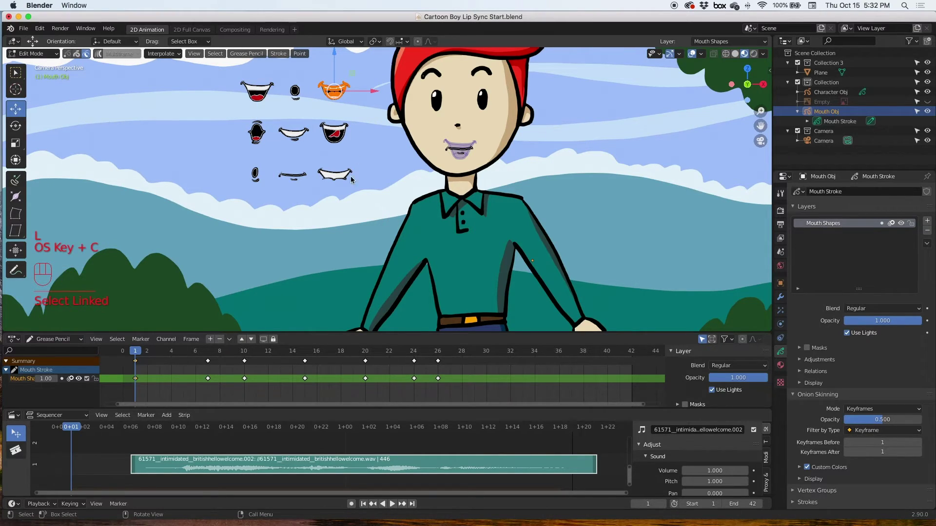
Paste the open mouth as a keyframe at frame 28 on the boy's face, check frame 30, and return to frame 1.
{"action": "left_click", "coordinate": [465, 355]}
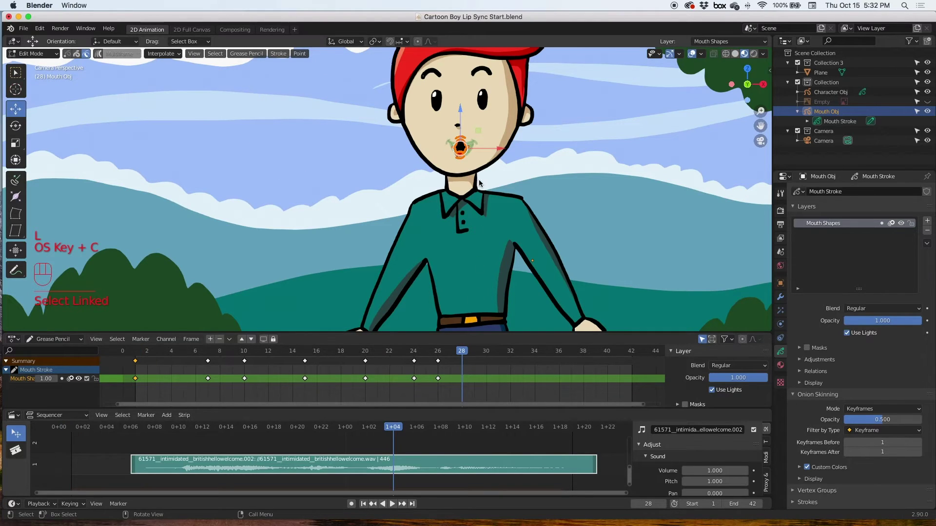
{"action": "key", "text": "super+v"}
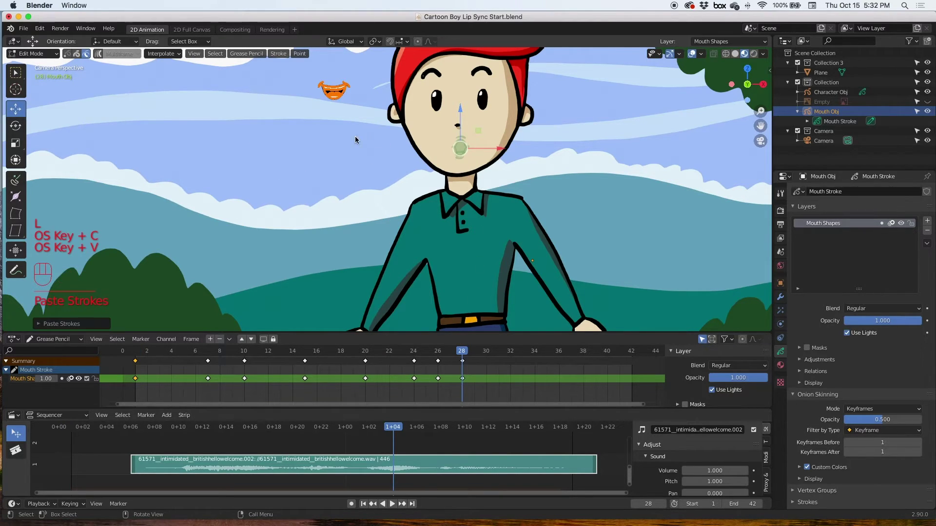
{"action": "left_click", "coordinate": [25, 116]}
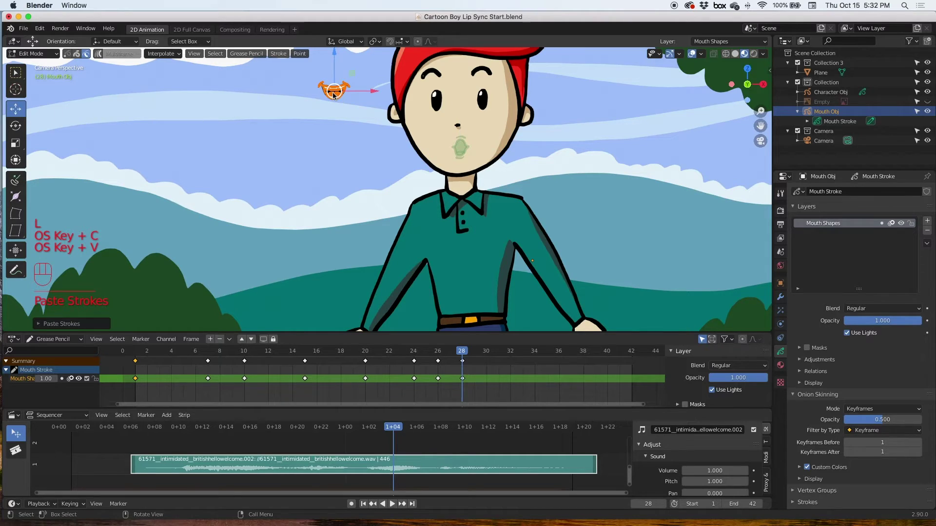
{"action": "left_click_drag", "start_coordinate": [342, 101], "coordinate": [466, 156]}
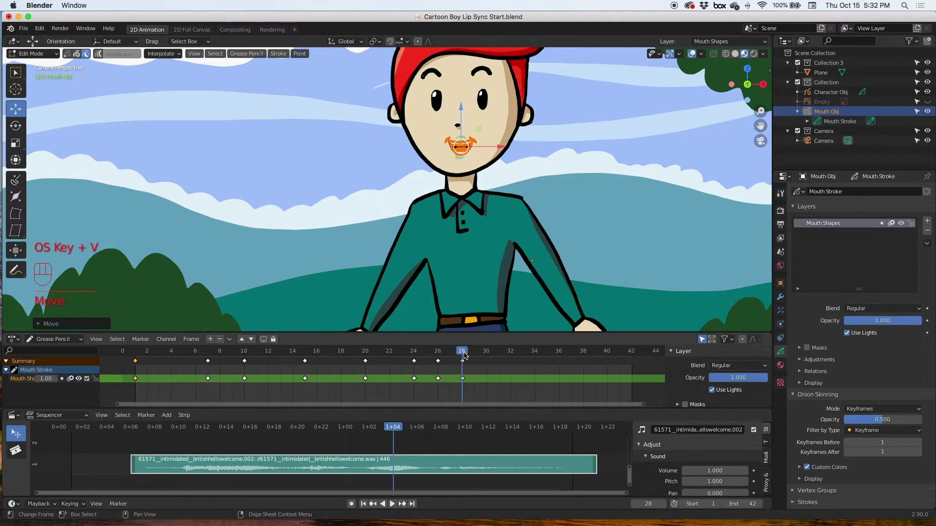
{"action": "left_click", "coordinate": [479, 355]}
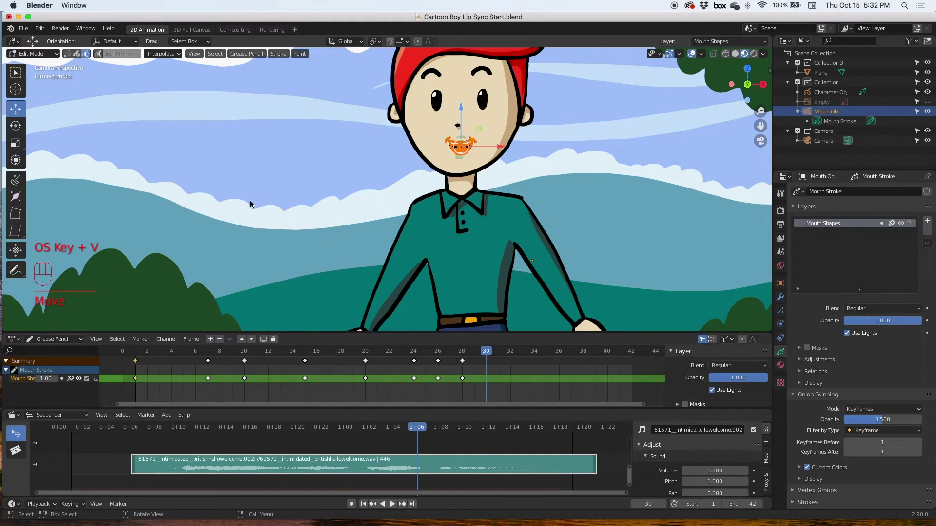
{"action": "left_click_drag", "start_coordinate": [139, 353], "coordinate": [147, 334]}
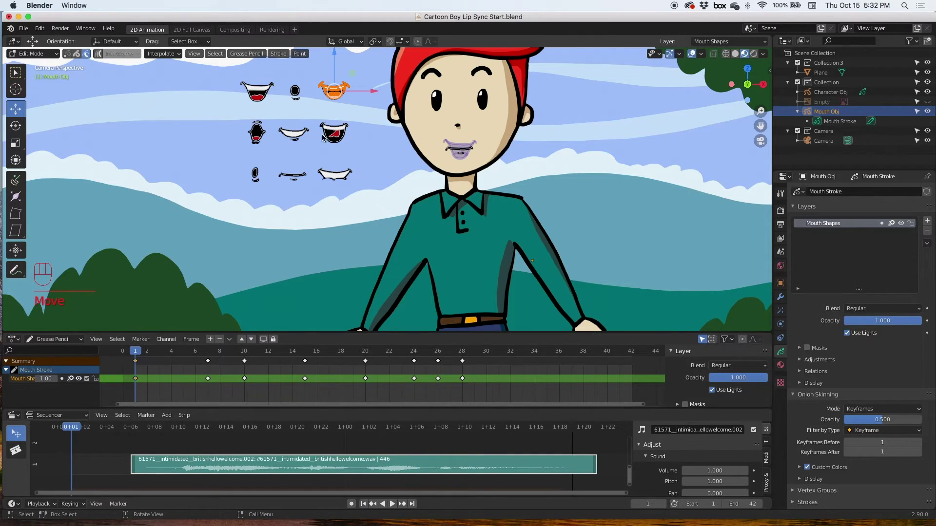
Copy another library mouth, key it at frame 30 on the boy's face, then scrub back to frame 1.
{"action": "left_click_drag", "start_coordinate": [319, 122], "coordinate": [365, 142]}
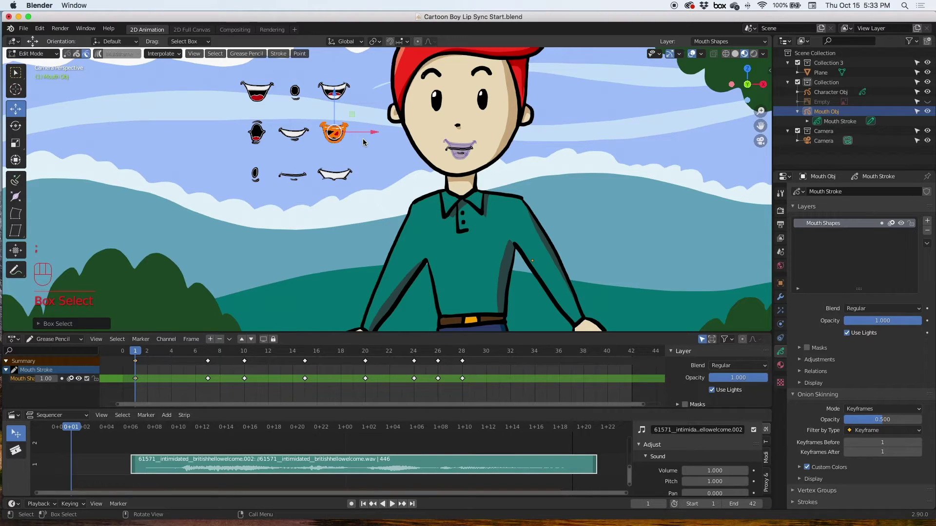
{"action": "key", "text": "l"}
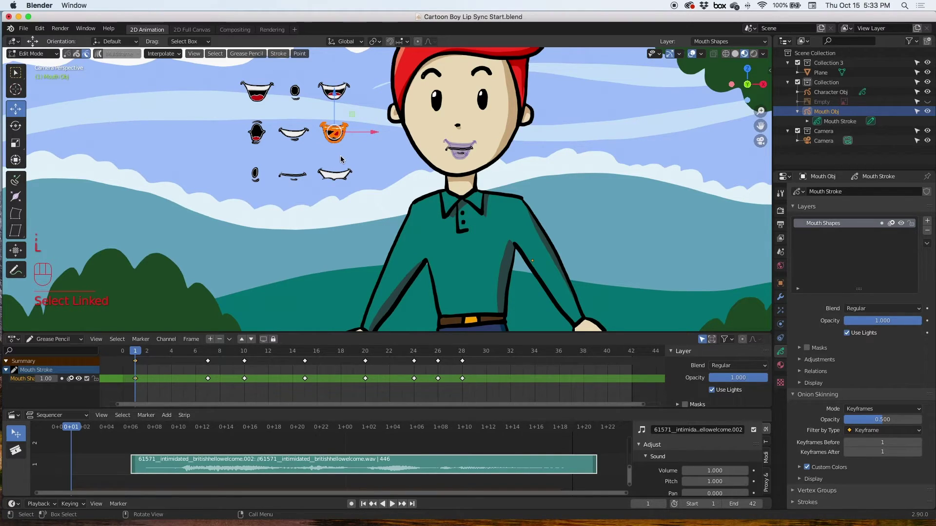
{"action": "key", "text": "super+c"}
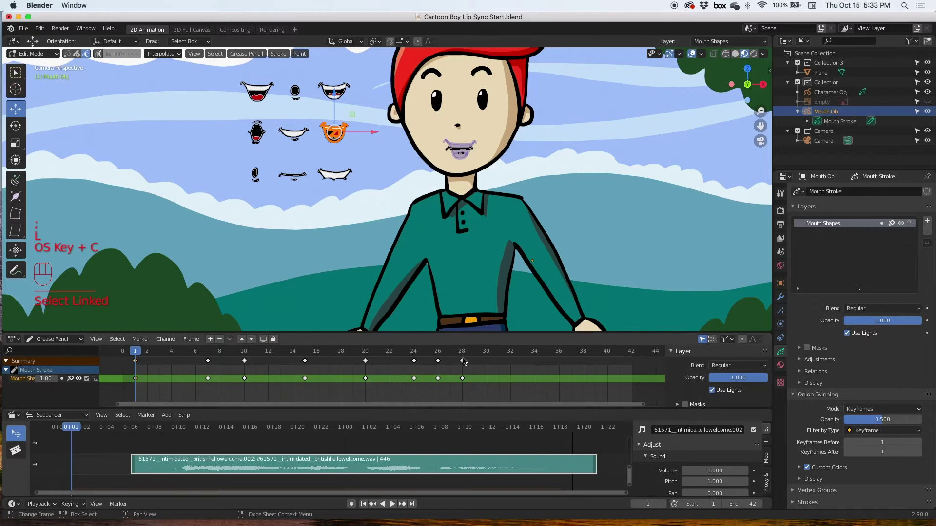
{"action": "left_click", "coordinate": [489, 354]}
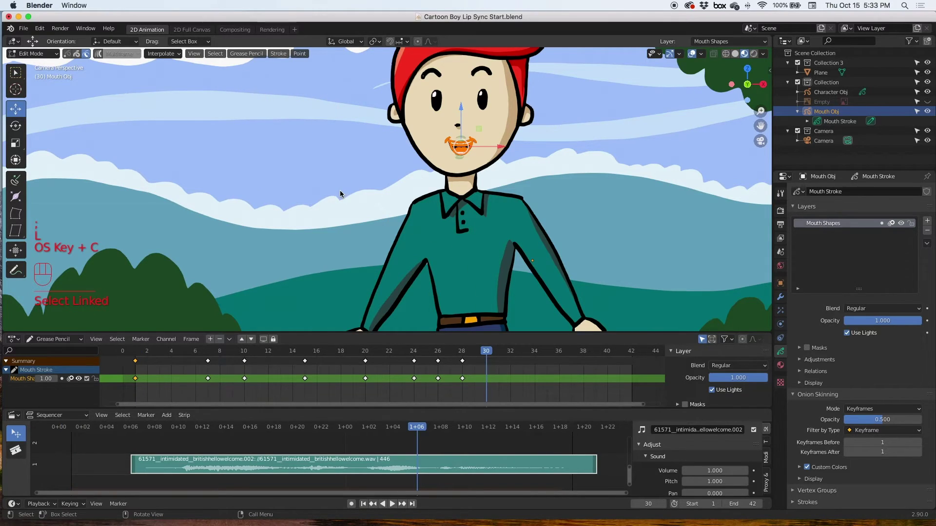
{"action": "key", "text": "super+v"}
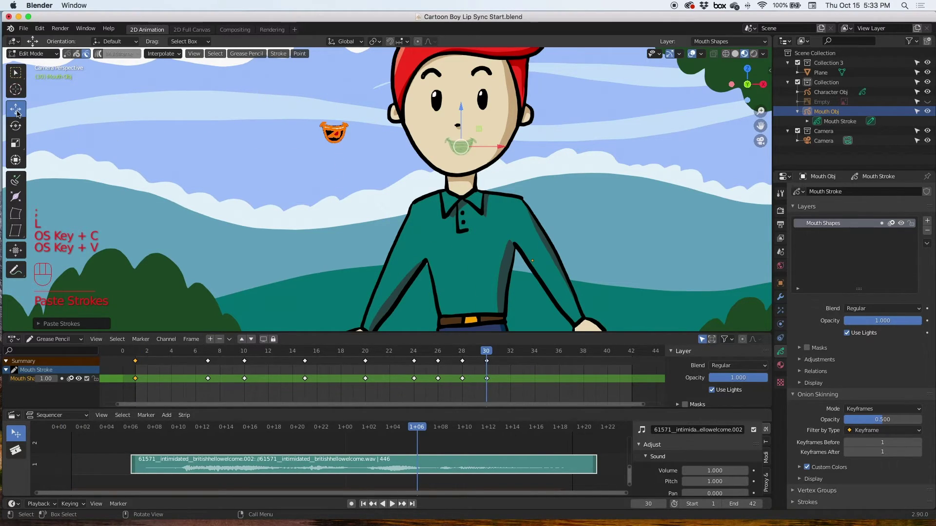
{"action": "left_click", "coordinate": [25, 116]}
{"action": "left_click_drag", "start_coordinate": [336, 135], "coordinate": [471, 152]}
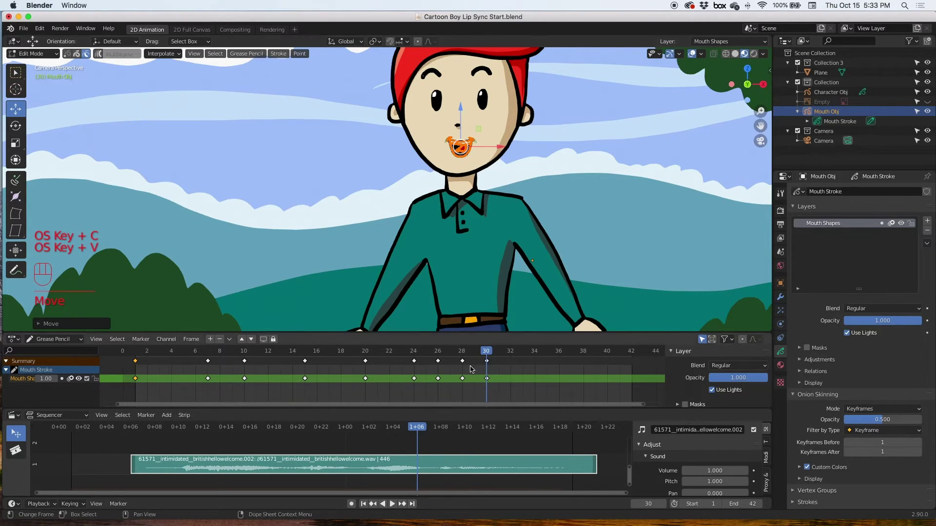
{"action": "left_click_drag", "start_coordinate": [491, 352], "coordinate": [519, 353]}
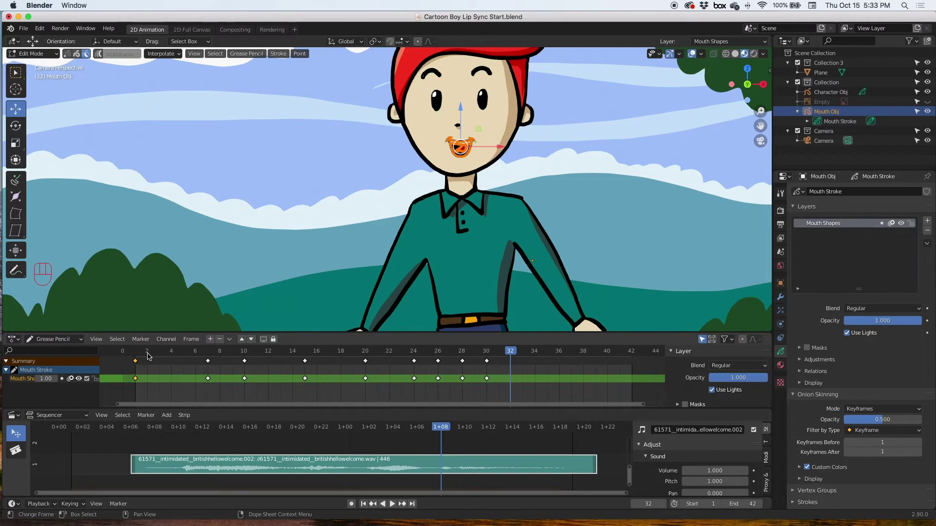
{"action": "left_click_drag", "start_coordinate": [144, 355], "coordinate": [145, 340]}
Copy the small round mouth, key it at frame 32 on the boy's face, check ahead, and return to frame 1.
{"action": "left_click_drag", "start_coordinate": [289, 84], "coordinate": [335, 140]}
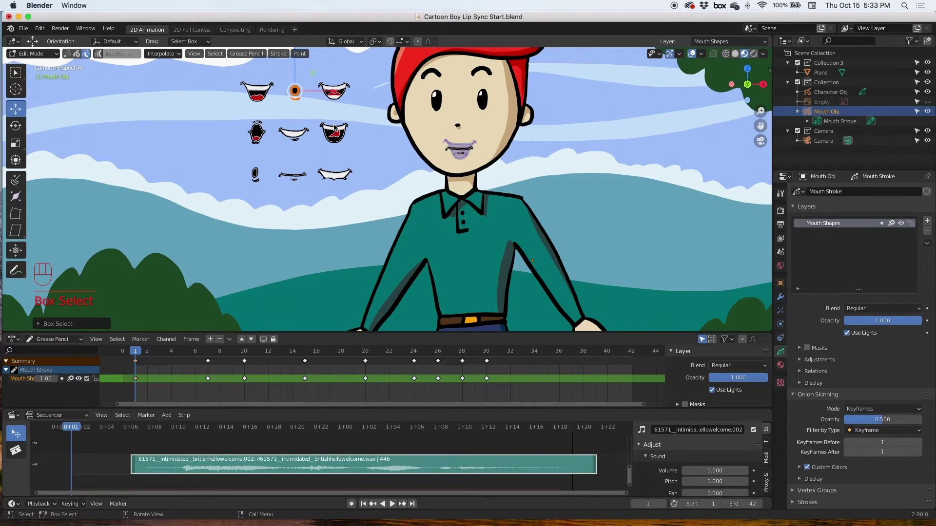
{"action": "key", "text": "super+c"}
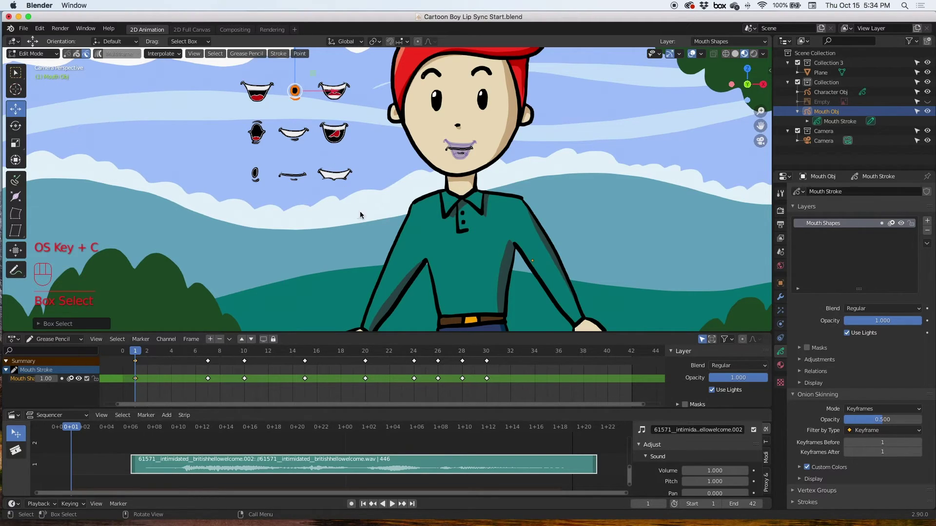
{"action": "left_click", "coordinate": [514, 354]}
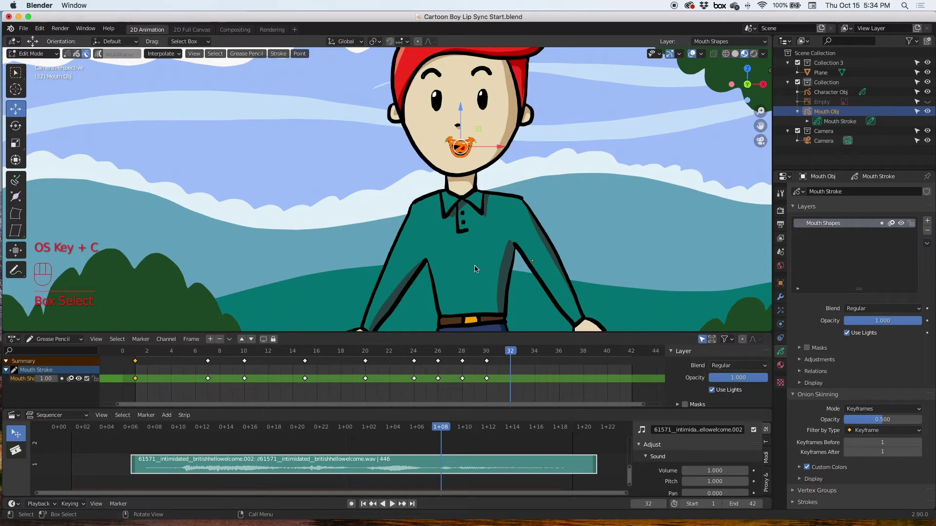
{"action": "key", "text": "super+v"}
{"action": "left_click", "coordinate": [25, 113]}
{"action": "left_click_drag", "start_coordinate": [300, 96], "coordinate": [466, 154]}
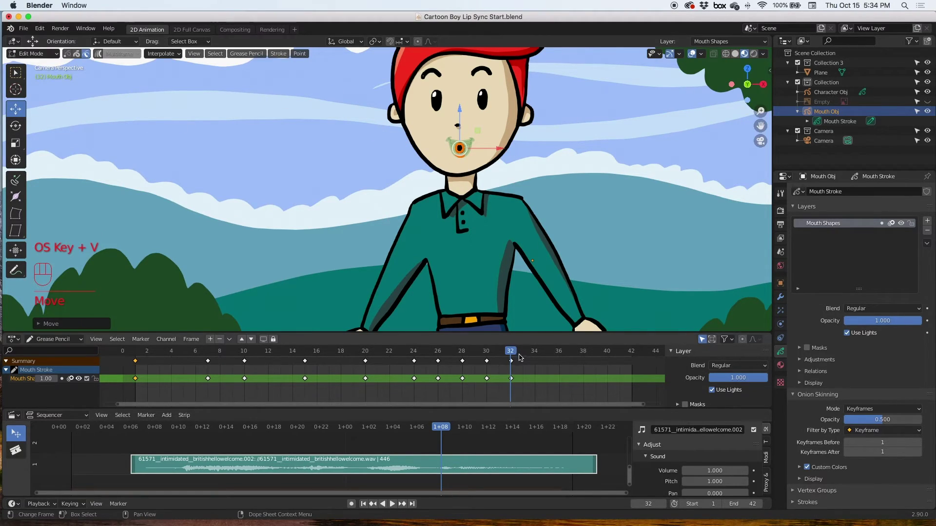
{"action": "left_click_drag", "start_coordinate": [522, 354], "coordinate": [544, 358]}
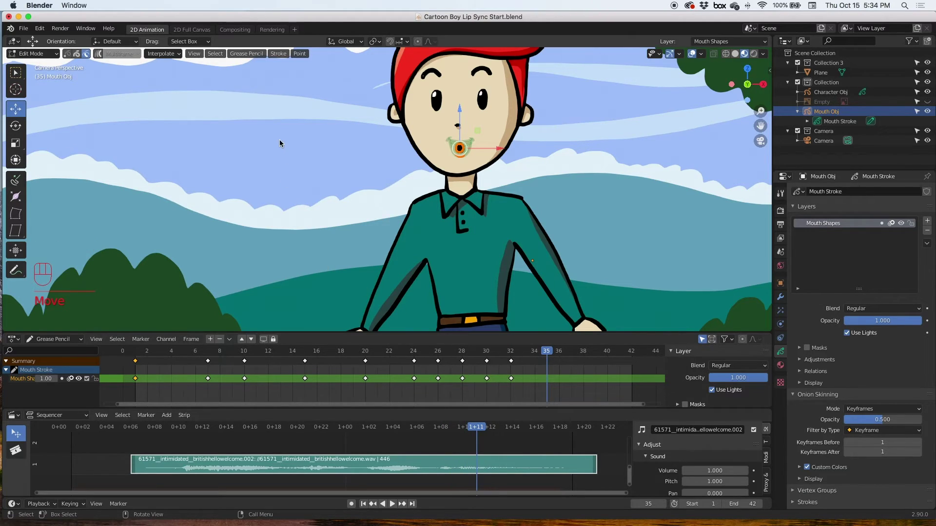
{"action": "left_click_drag", "start_coordinate": [143, 355], "coordinate": [146, 341]}
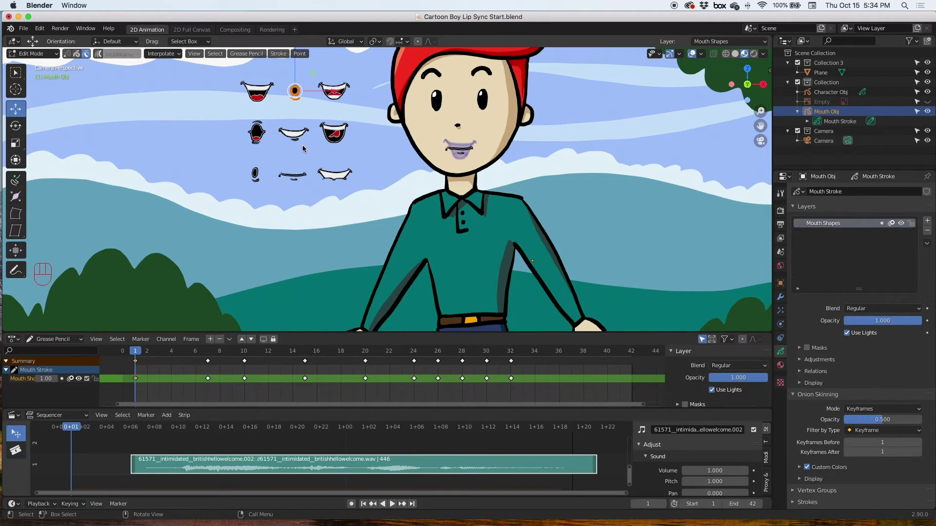
Select and copy the flat closed mouth from the frame-1 library.
{"action": "left_click_drag", "start_coordinate": [282, 171], "coordinate": [312, 190]}
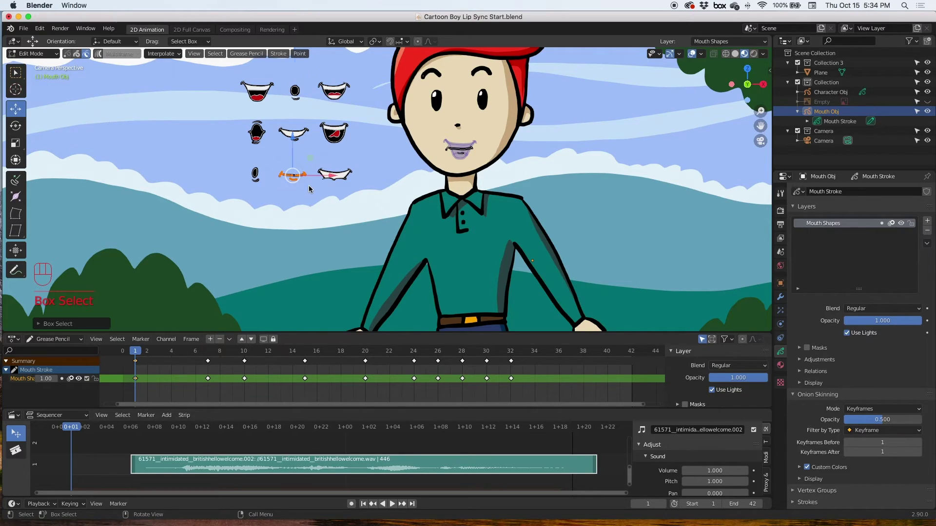
{"action": "key", "text": "super+c"}
{"action": "key", "text": "l"}
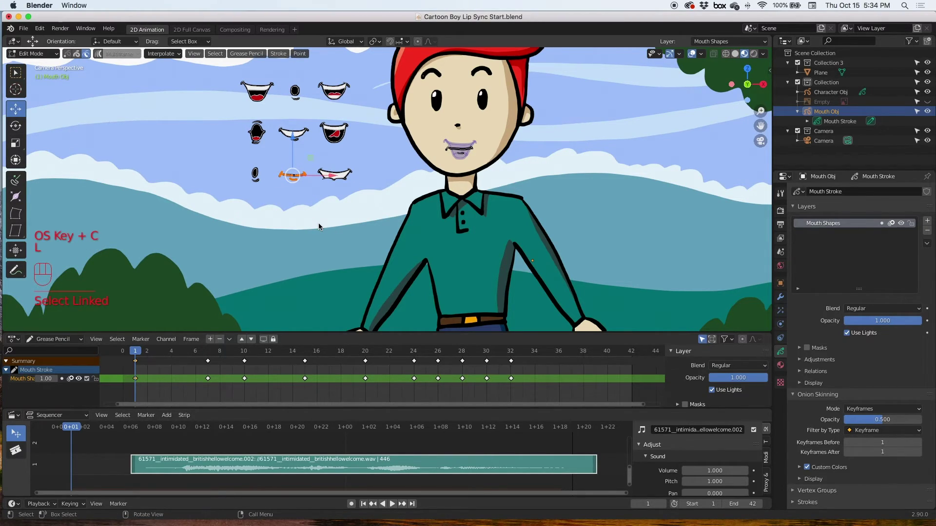
{"action": "key", "text": "super+c"}
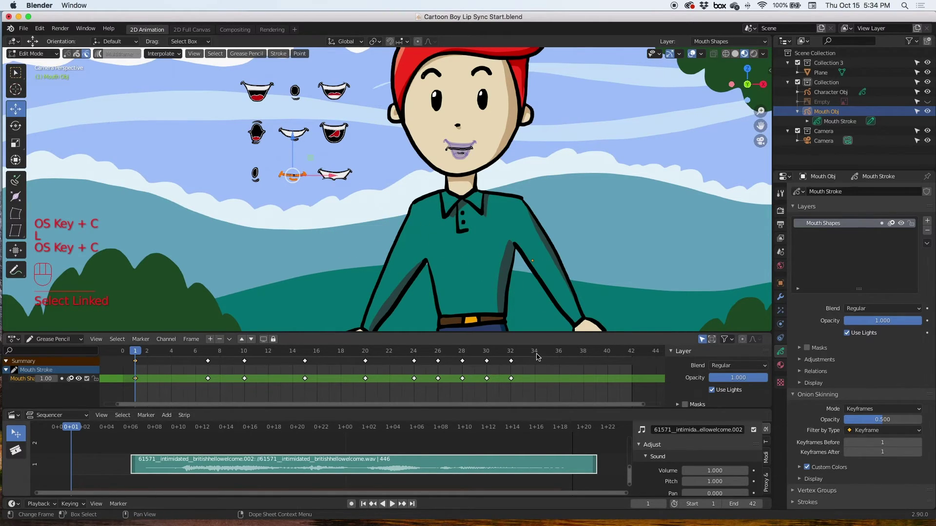
Paste the flat mouth as a keyframe at frame 34 on the face, scrub through, and return to frame 1.
{"action": "left_click", "coordinate": [540, 358]}
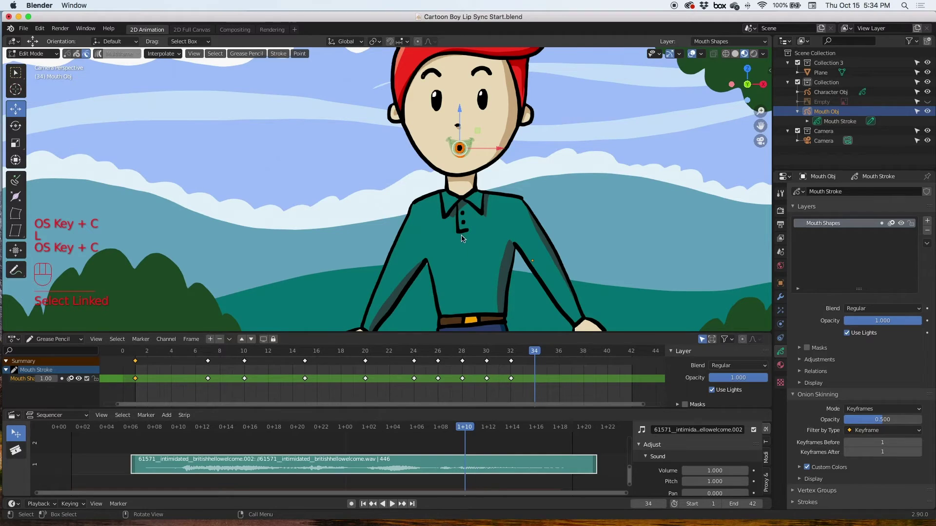
{"action": "key", "text": "super+v"}
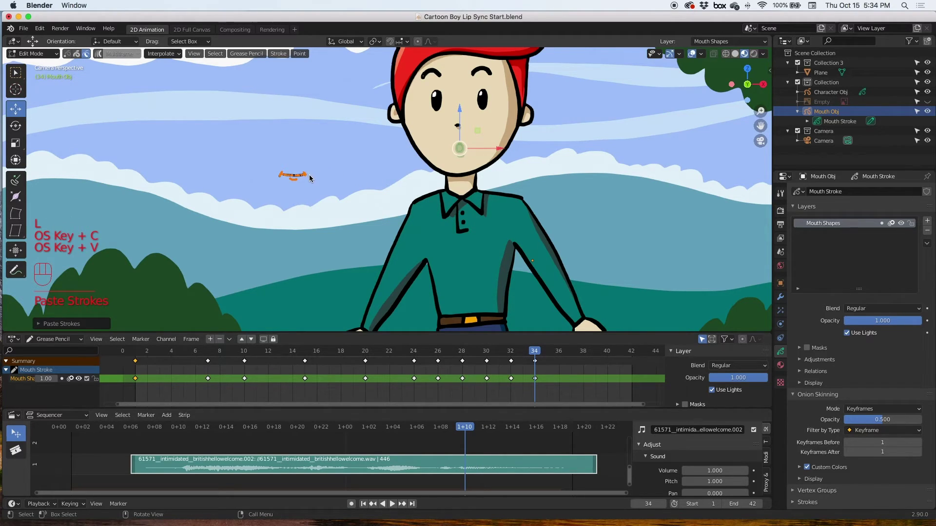
{"action": "left_click", "coordinate": [22, 113]}
{"action": "left_click_drag", "start_coordinate": [296, 180], "coordinate": [467, 154]}
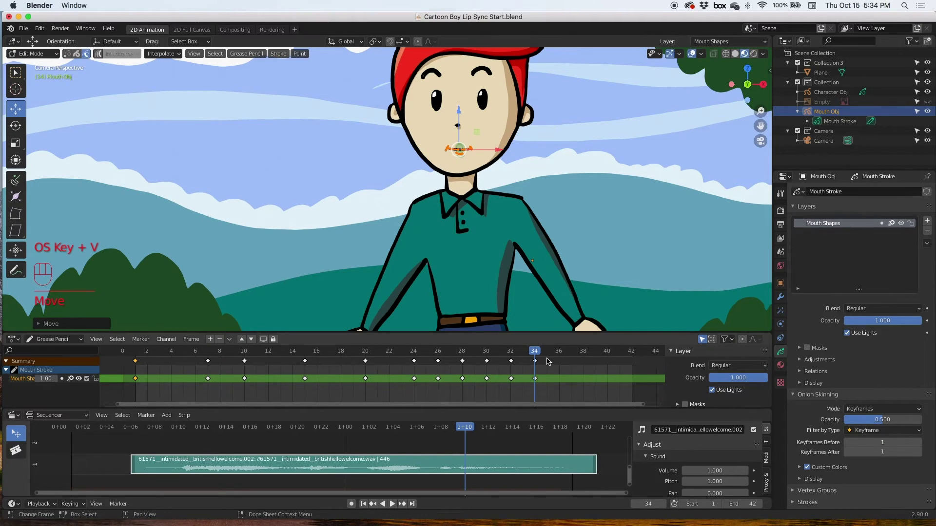
{"action": "left_click_drag", "start_coordinate": [550, 353], "coordinate": [620, 360]}
{"action": "left_click_drag", "start_coordinate": [608, 353], "coordinate": [149, 353]}
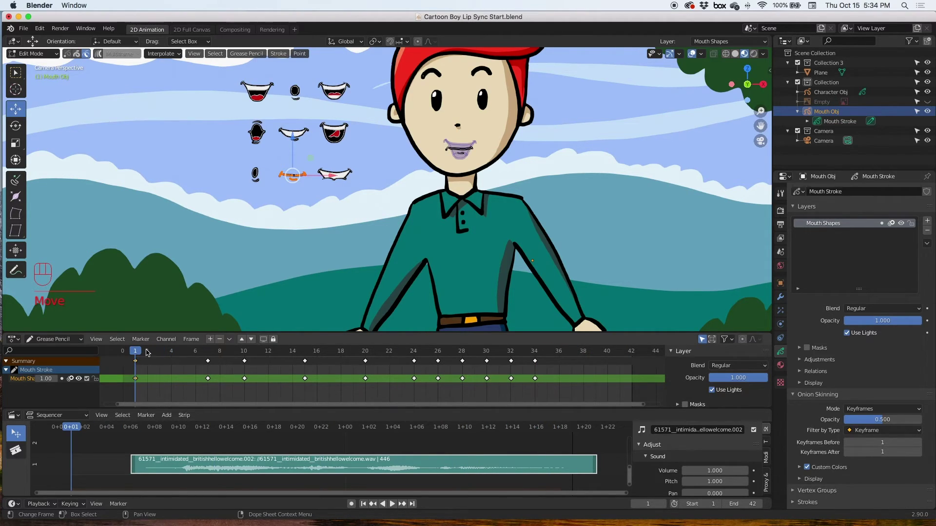
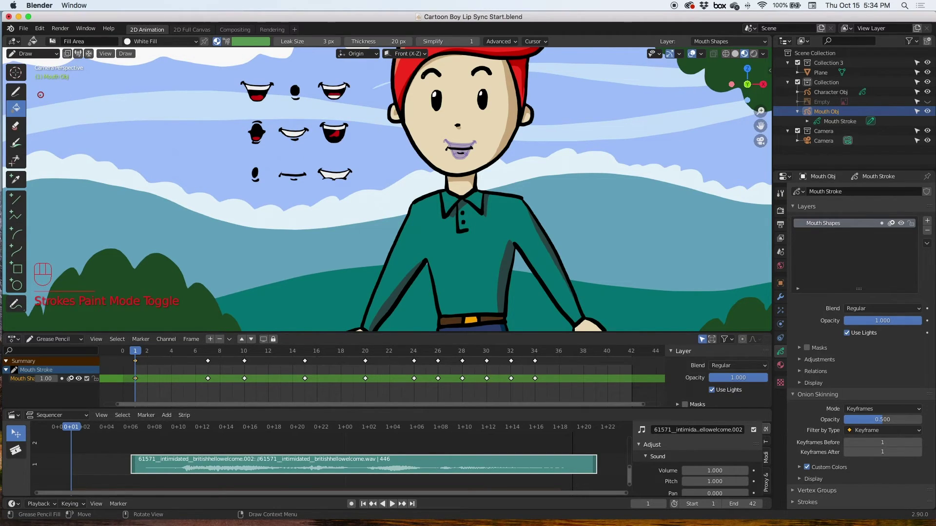
Hide the onion skins on the Mouth Shapes layer and play the lip-sync back from frame 1.
{"action": "left_click", "coordinate": [895, 226]}
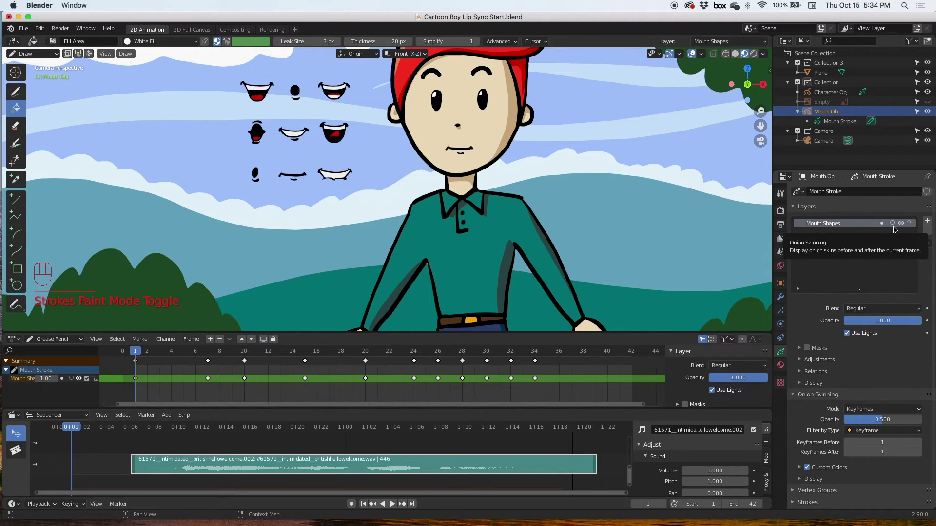
{"action": "key", "text": "space"}
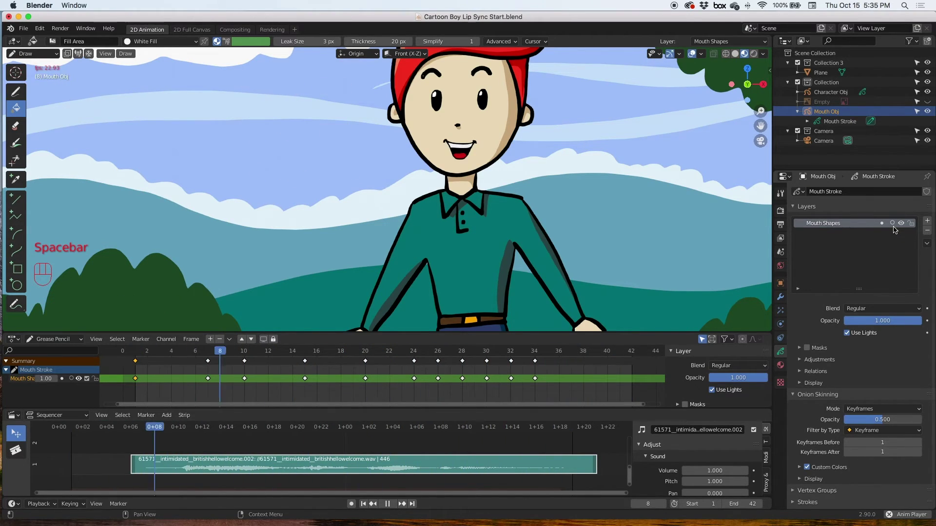
{"action": "key", "text": "space"}
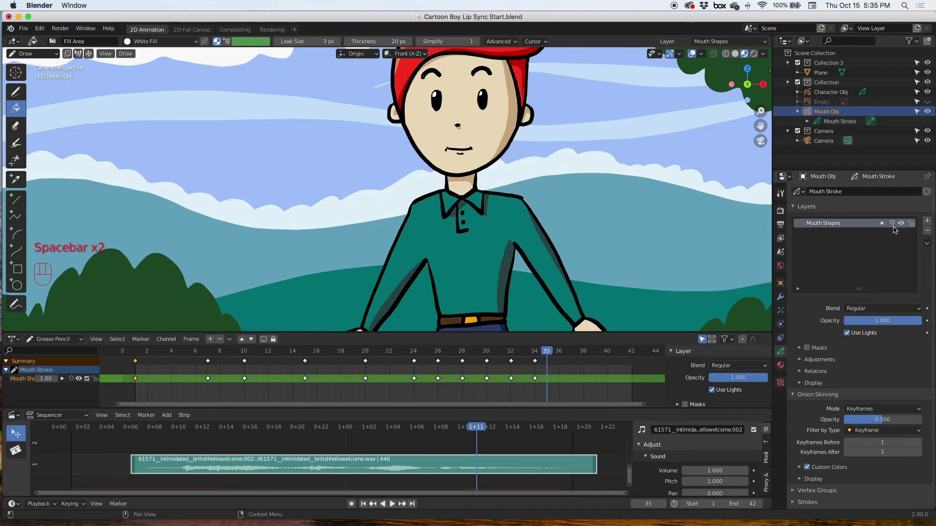
{"action": "left_click_drag", "start_coordinate": [145, 351], "coordinate": [155, 336]}
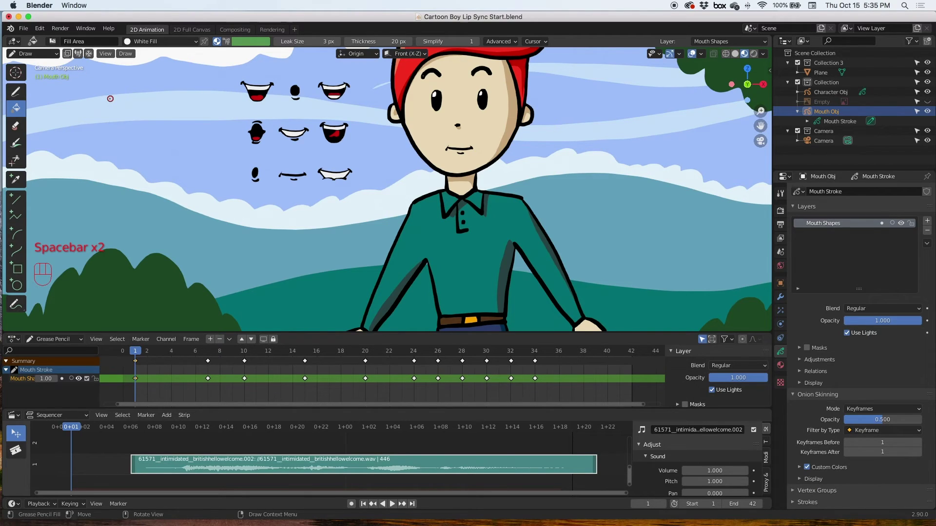
Save the file with Cmd+S and return to editing the mouth strokes.
{"action": "key", "text": "super+s"}
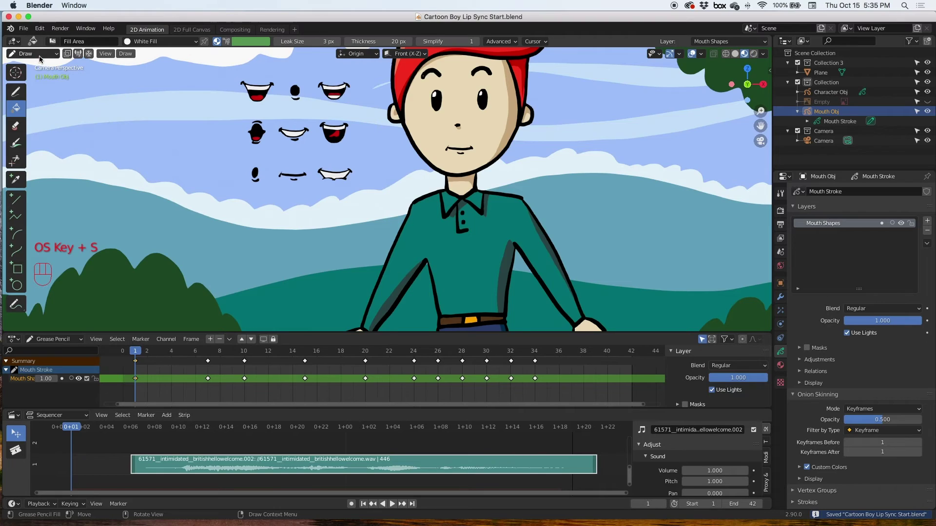
{"action": "left_click_drag", "start_coordinate": [42, 58], "coordinate": [52, 85]}
Grab all library mouth shapes at frame 1 and move them left, outside the camera border.
{"action": "left_click_drag", "start_coordinate": [239, 77], "coordinate": [365, 208]}
{"action": "key", "text": "l"}
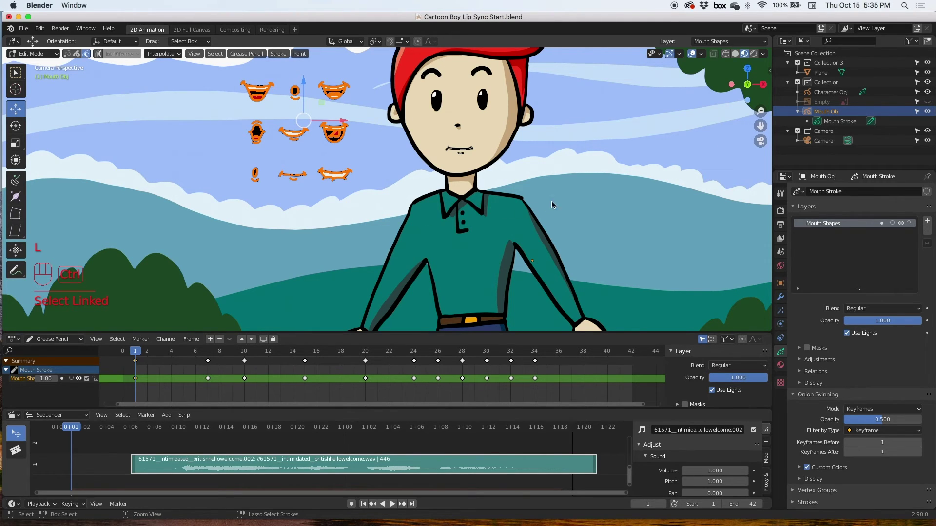
{"action": "middle_click", "coordinate": [576, 190]}
{"action": "left_click_drag", "start_coordinate": [576, 198], "coordinate": [576, 214]}
{"action": "middle_click", "coordinate": [575, 214]}
{"action": "left_click_drag", "start_coordinate": [576, 214], "coordinate": [575, 198]}
{"action": "left_click_drag", "start_coordinate": [575, 198], "coordinate": [575, 249]}
{"action": "left_click_drag", "start_coordinate": [396, 165], "coordinate": [213, 172]}
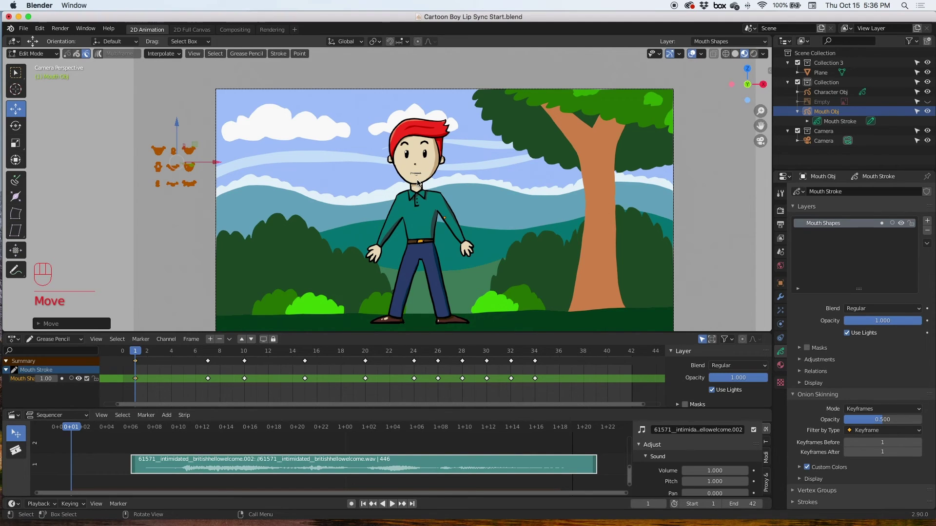
{"action": "left_click_drag", "start_coordinate": [423, 184], "coordinate": [448, 152]}
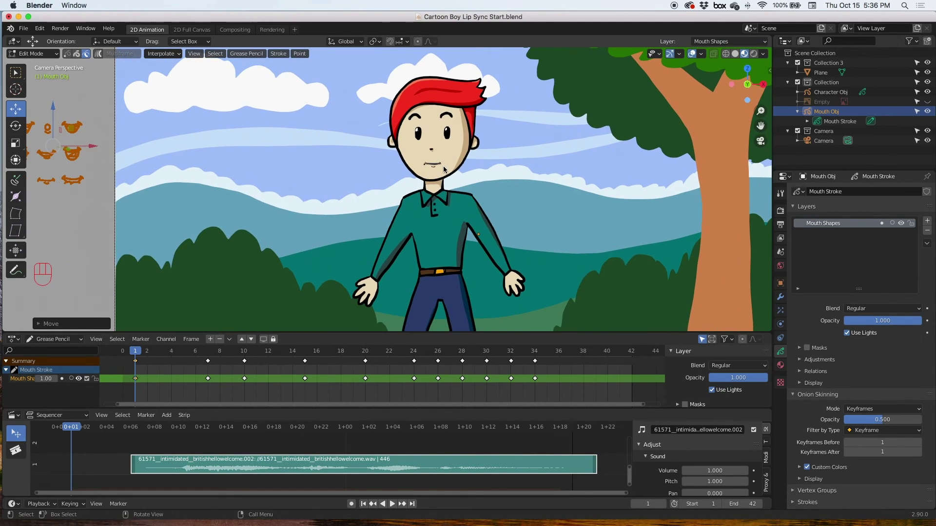
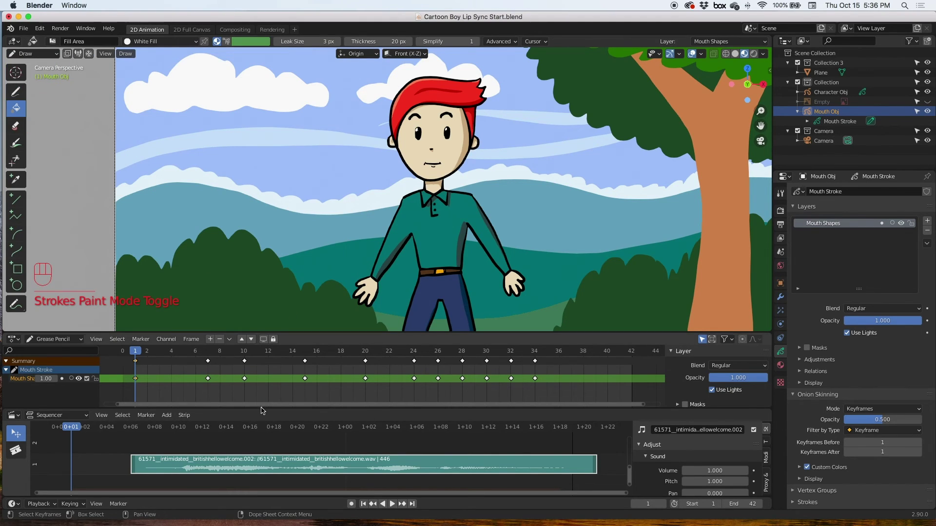
Play the lip-sync animation in Draw mode from the timeline's Play button.
{"action": "left_click", "coordinate": [395, 509]}
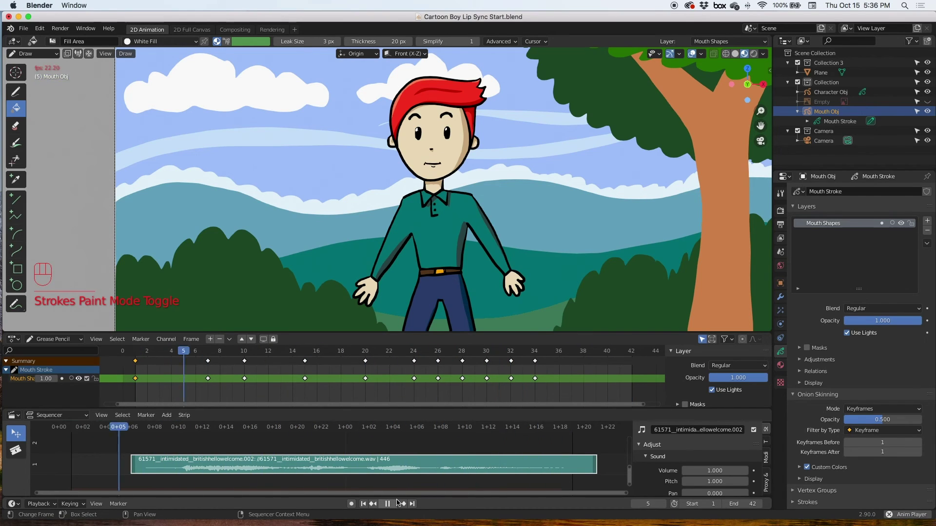